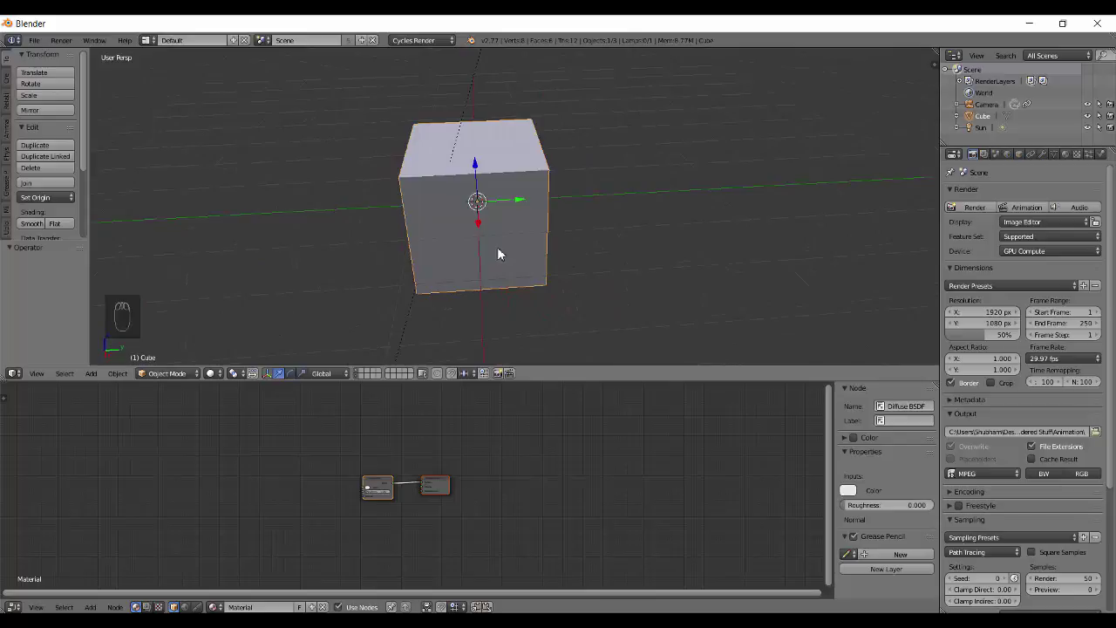
Move the cube aside along Y and duplicate it to the opposite side of the origin.
drag(591, 244, 636, 234)
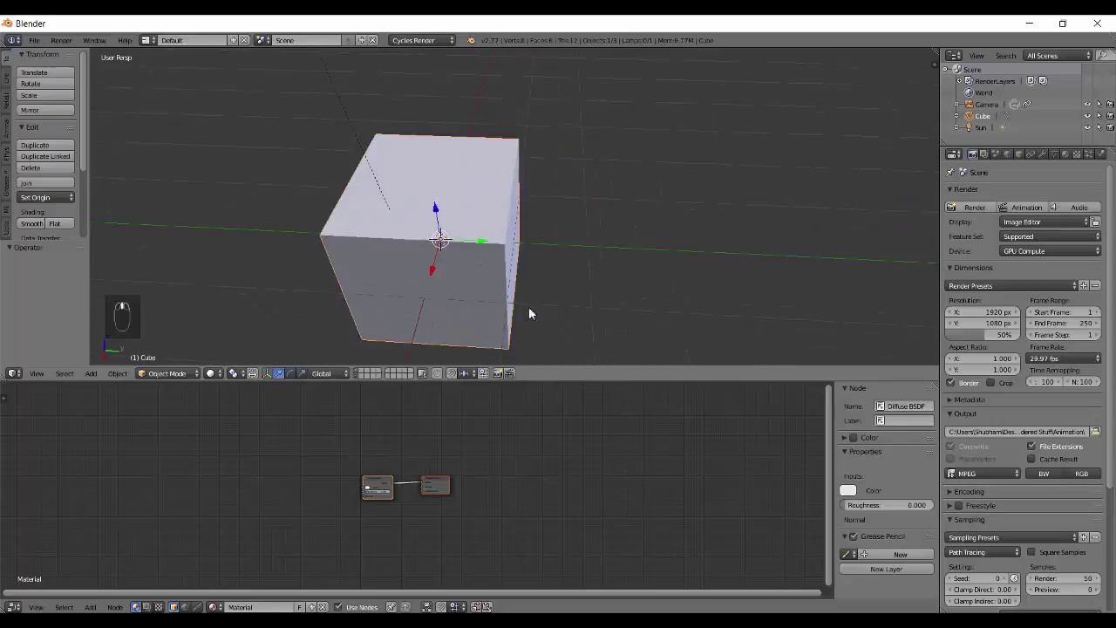
key(g)
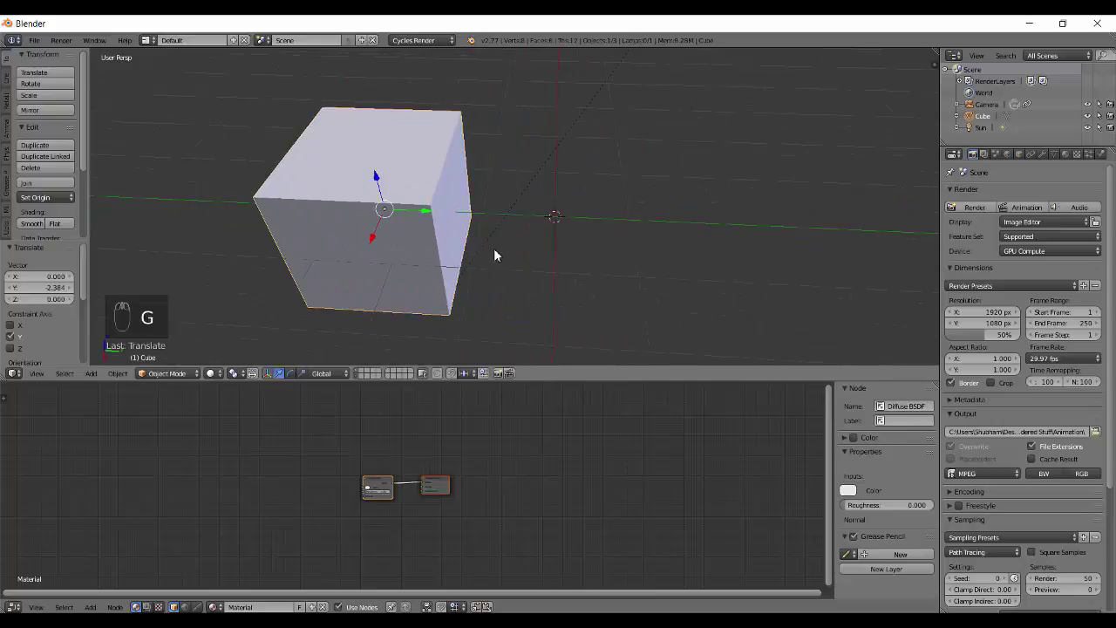
key(shift+d)
drag(627, 261, 566, 248)
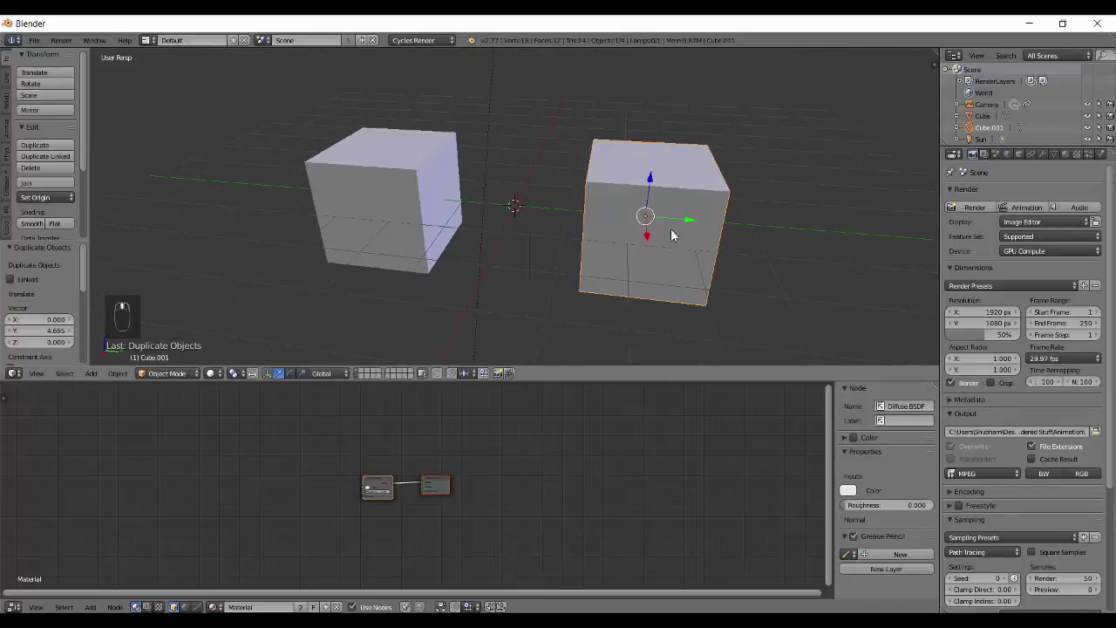
middle_click(520, 249)
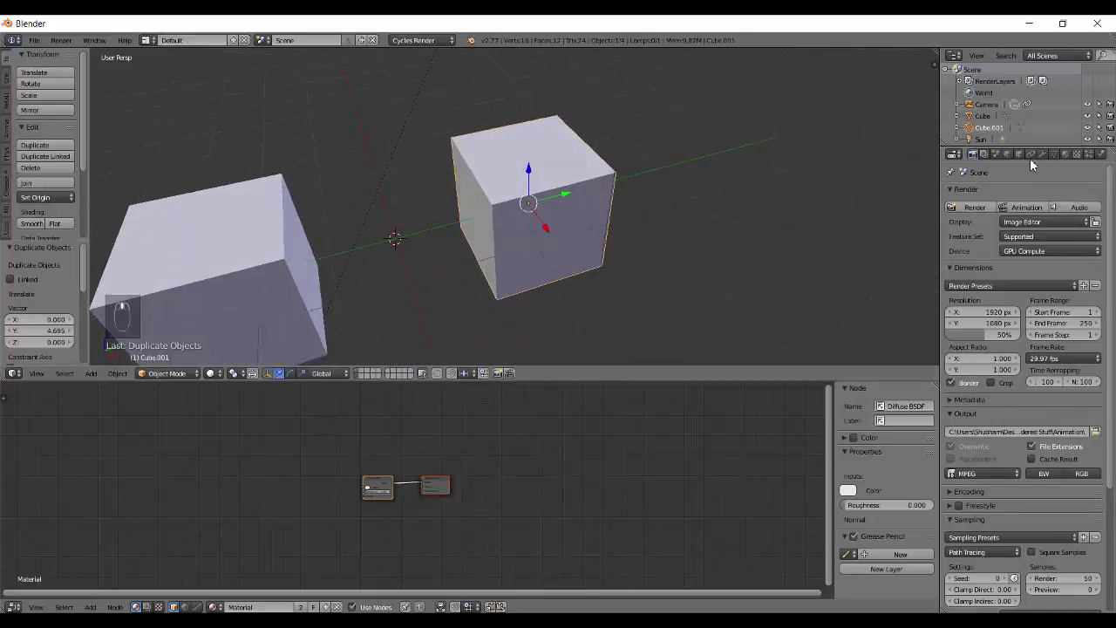
click(1025, 162)
Enable Wire and Draw All Edges display on Cube.001, then deselect everything.
middle_click(416, 241)
click(750, 270)
middle_click(737, 260)
middle_click(637, 300)
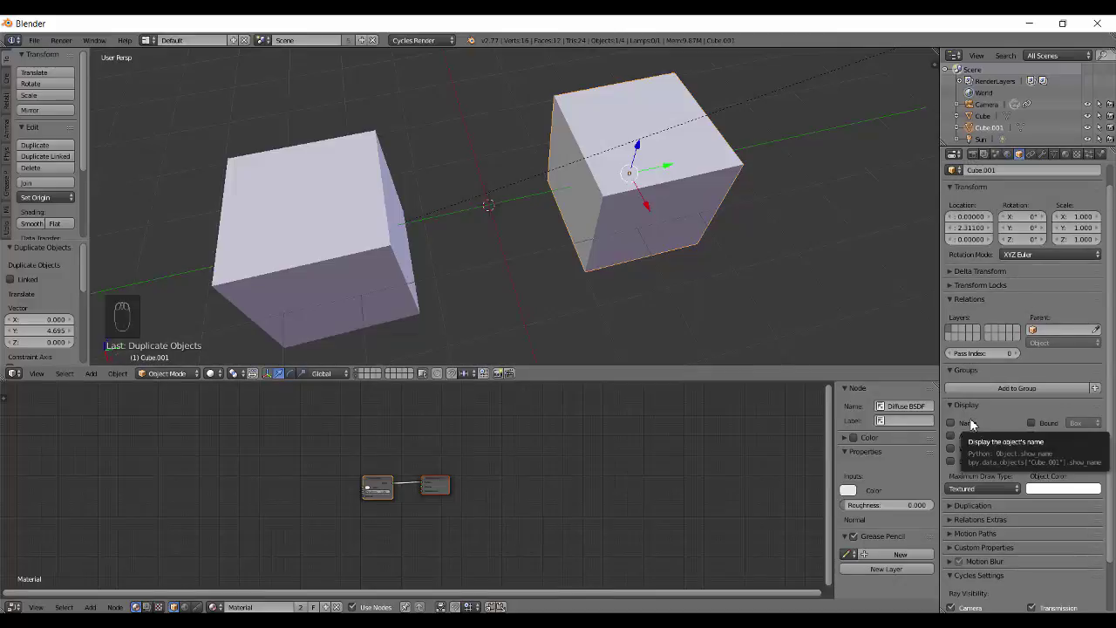
drag(957, 456, 714, 279)
middle_click(714, 279)
key(a)
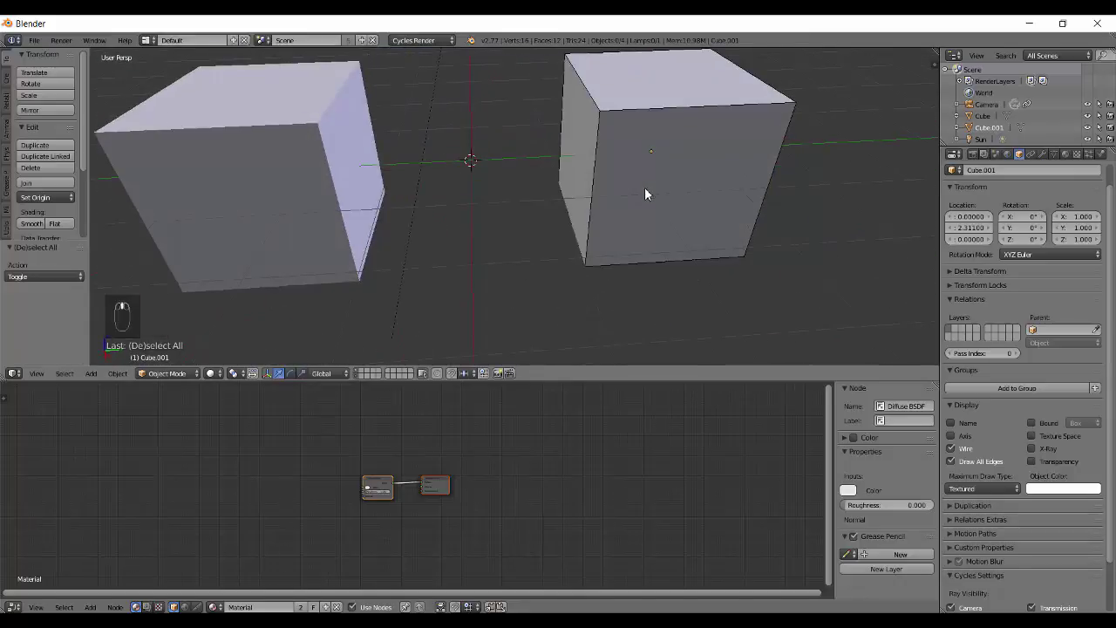
Triangulate Cube.001's faces in Edit Mode with Ctrl+T and return to Object Mode.
right_click(675, 204)
key(Tab)
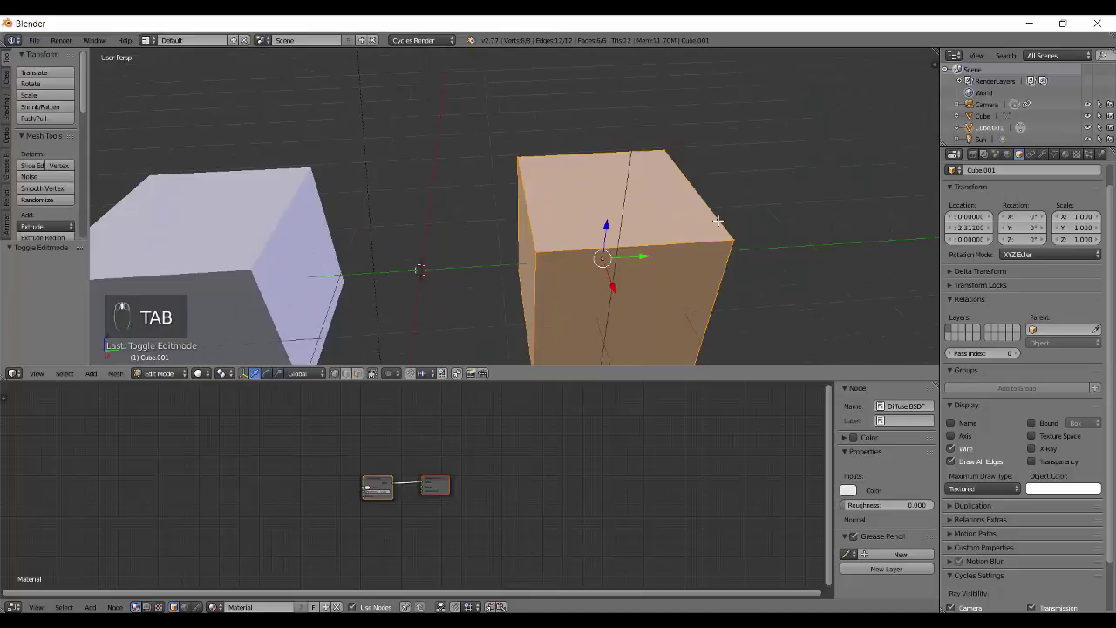
key(ctrl+t)
middle_click(605, 218)
key(a)
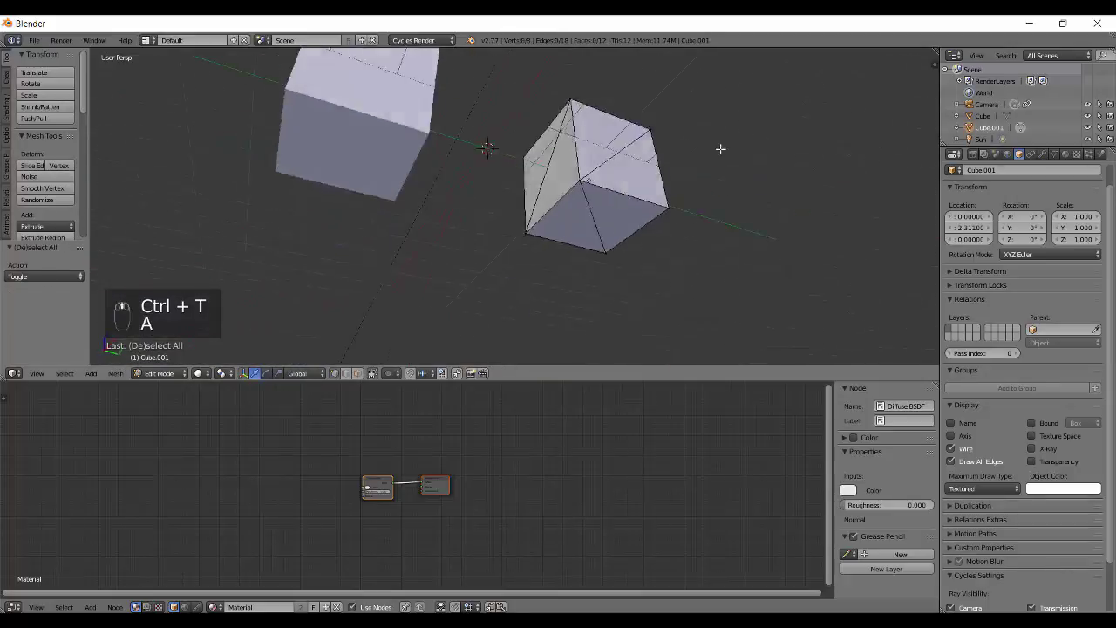
key(Tab)
Enable Wire display on the first cube and add a new Plane to the scene.
drag(516, 274, 575, 271)
middle_click(534, 242)
middle_click(612, 263)
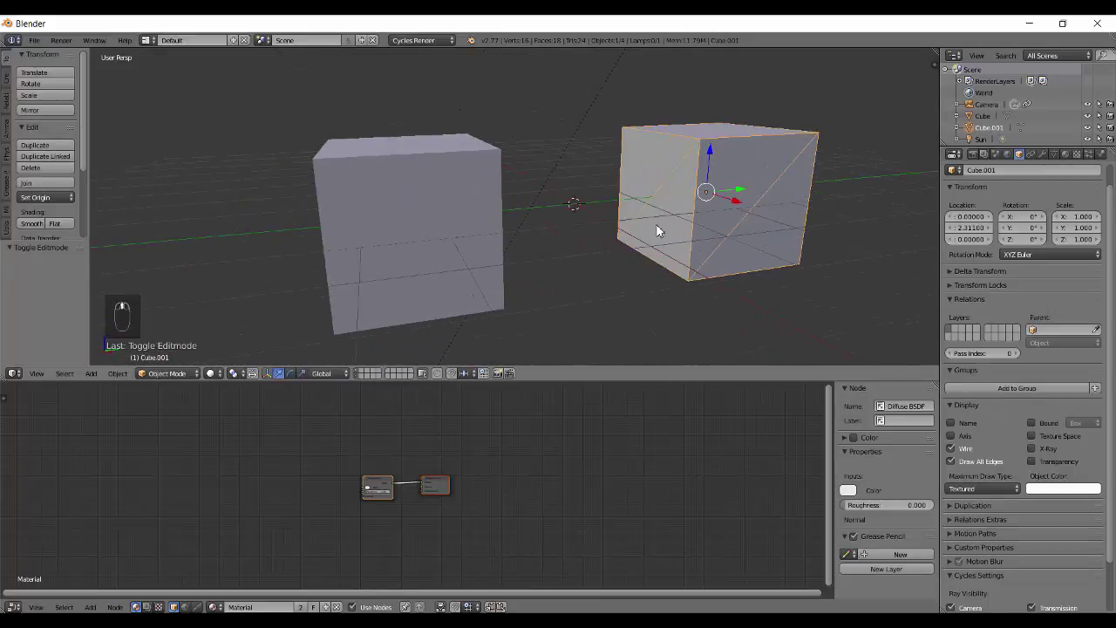
right_click(555, 237)
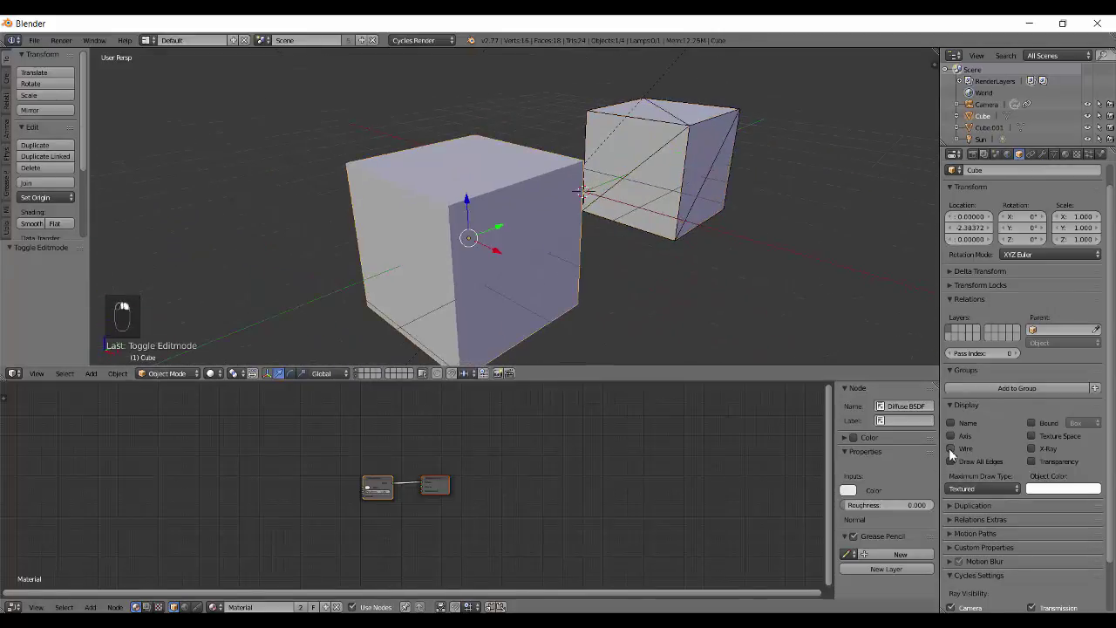
drag(957, 454, 471, 234)
key(a)
drag(499, 195, 659, 239)
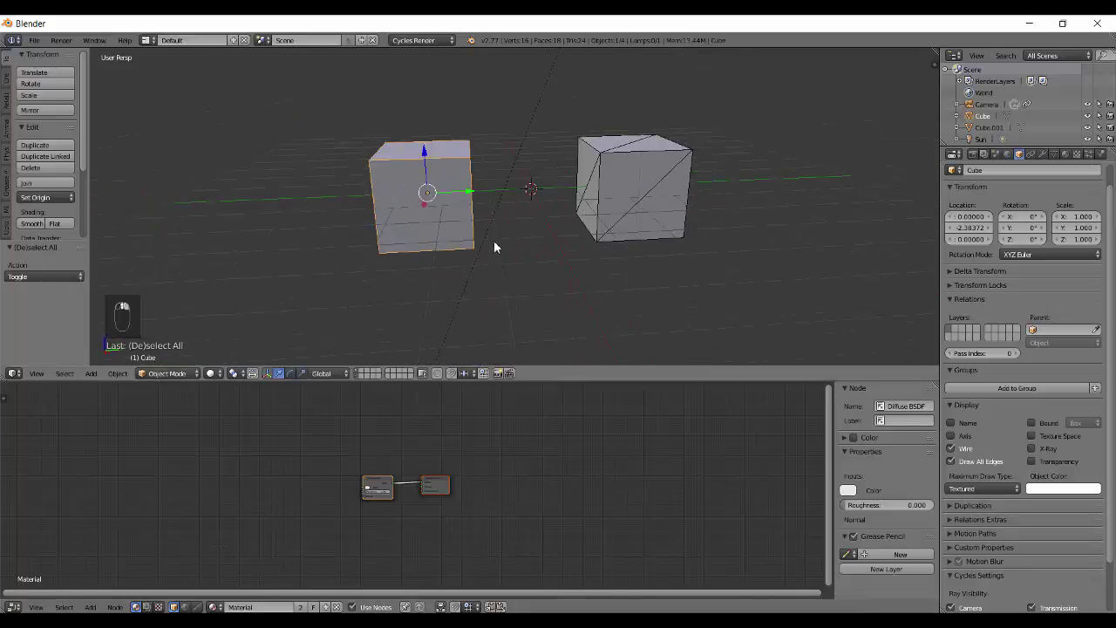
key(shift+a)
Scale the plane by 8 and subdivide it into smaller faces in Edit Mode.
key(s)
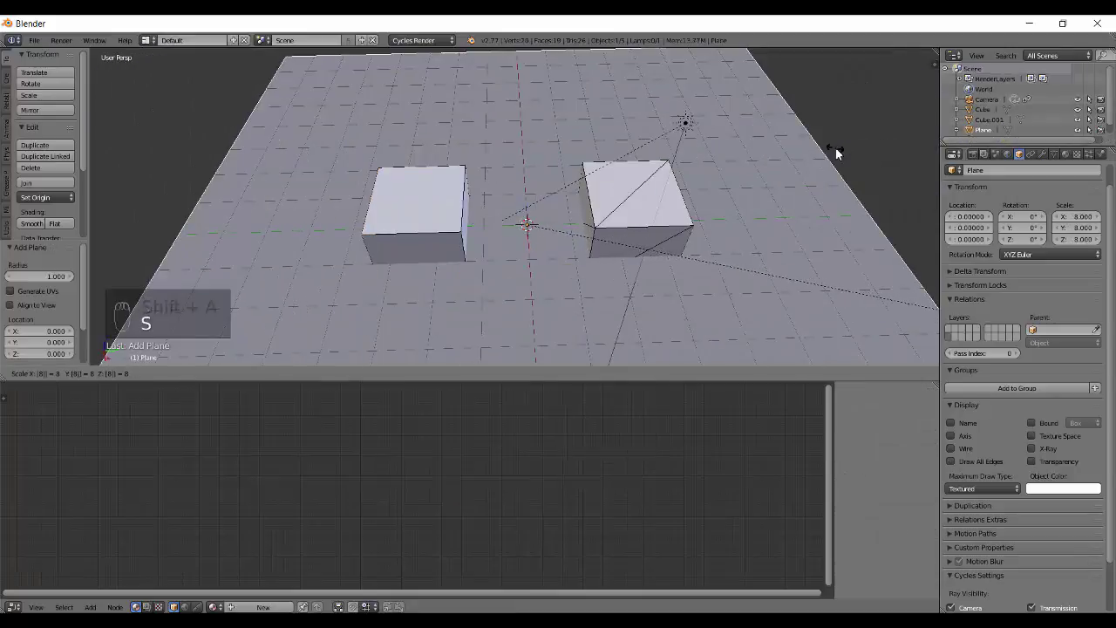
key(Tab)
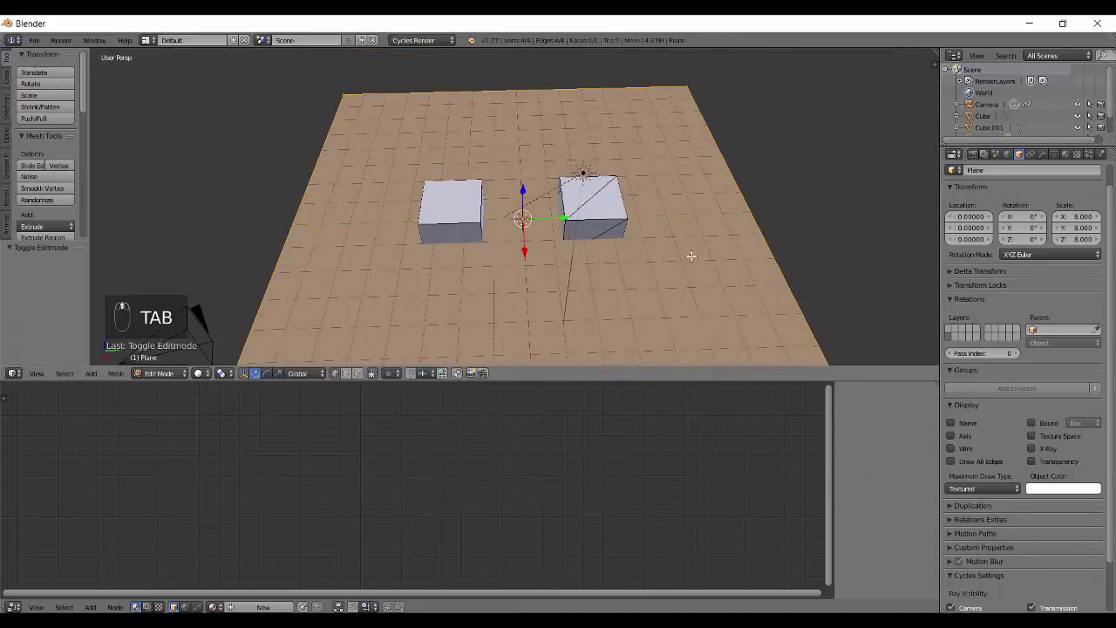
key(q)
key(w)
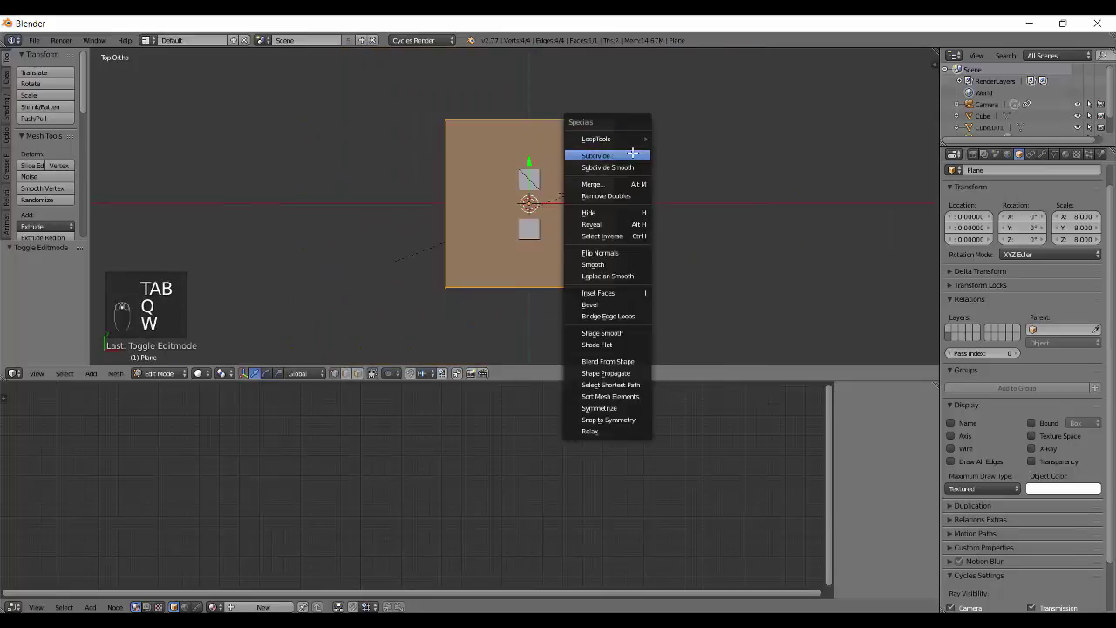
drag(72, 282, 564, 261)
key(a)
key(Tab)
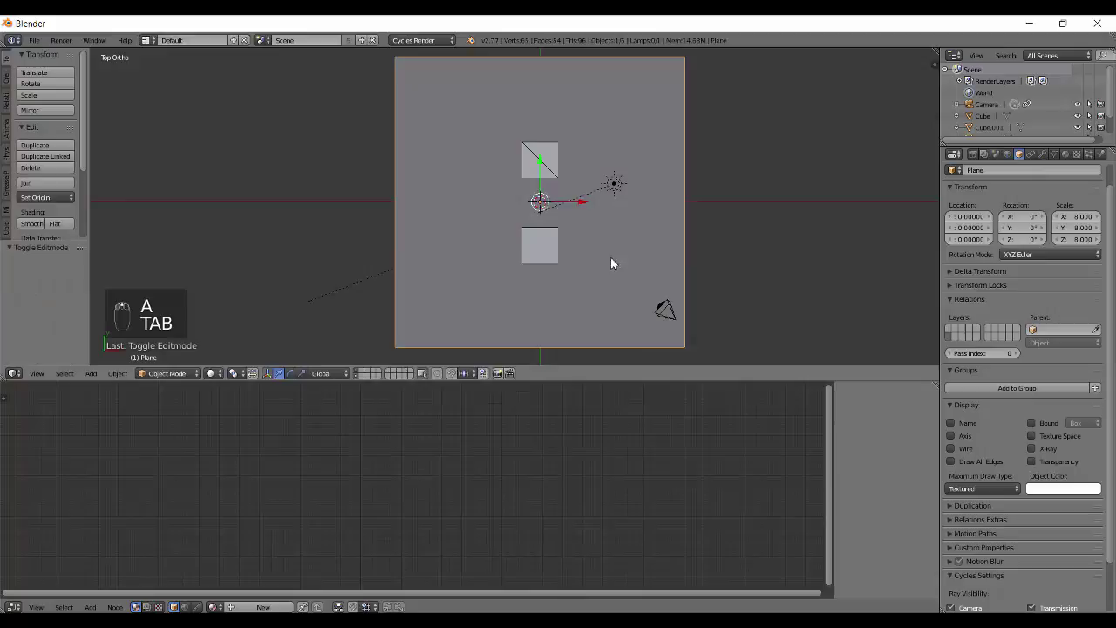
Triangulate the plane's faces with Ctrl+T and show its wire edges.
key(Tab)
key(a)
key(ctrl+t)
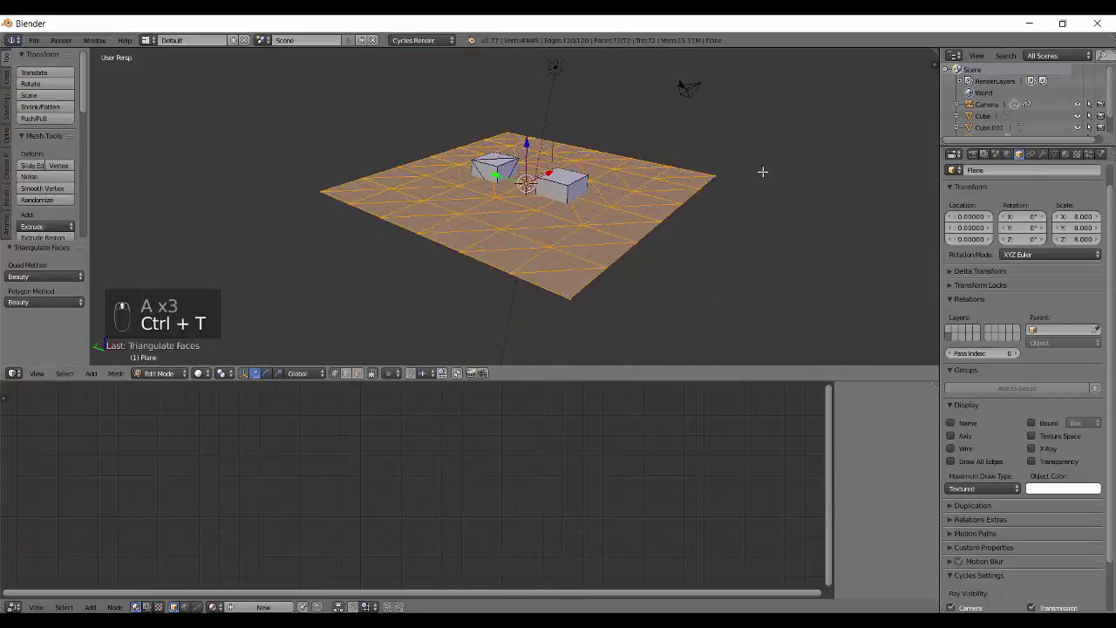
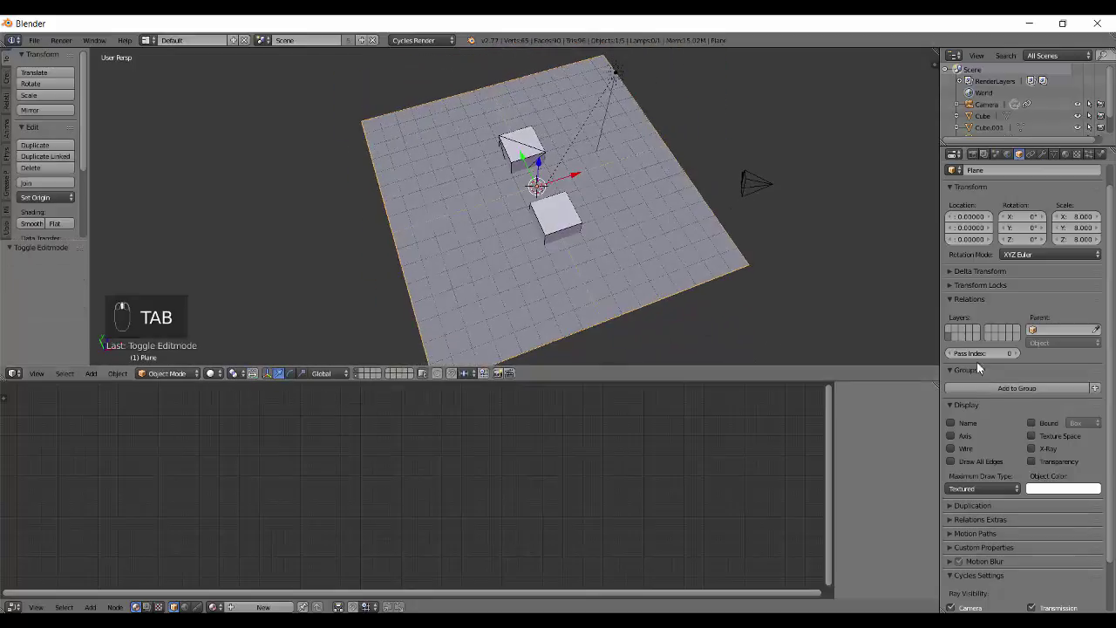
drag(959, 455, 671, 231)
key(a)
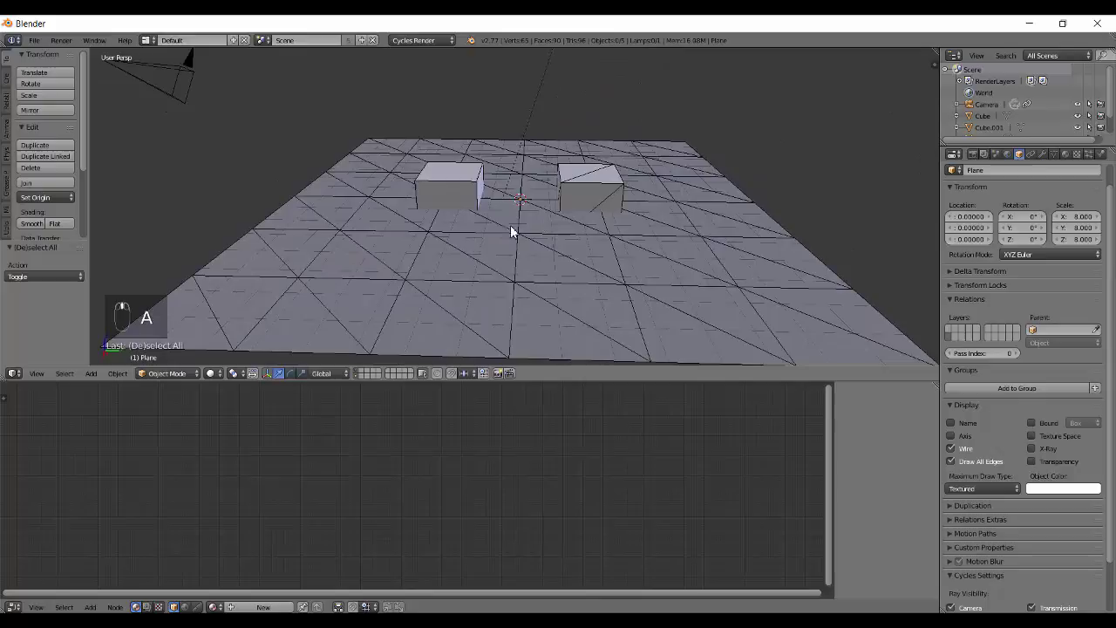
Lift the first cube up 1 in Z so it rests on the plane.
key(q)
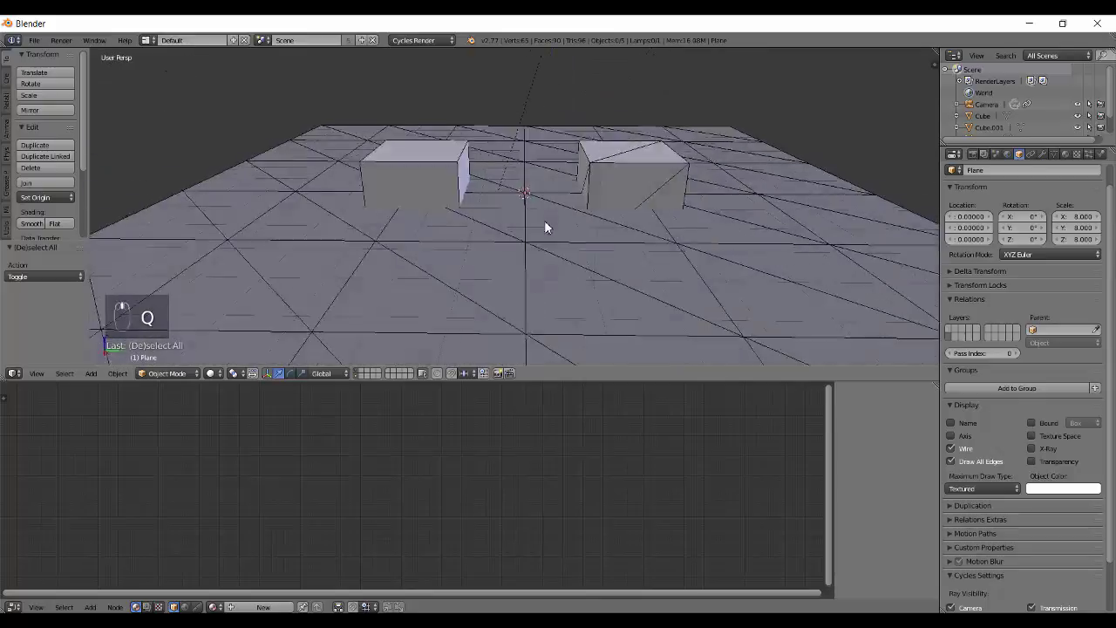
middle_click(539, 235)
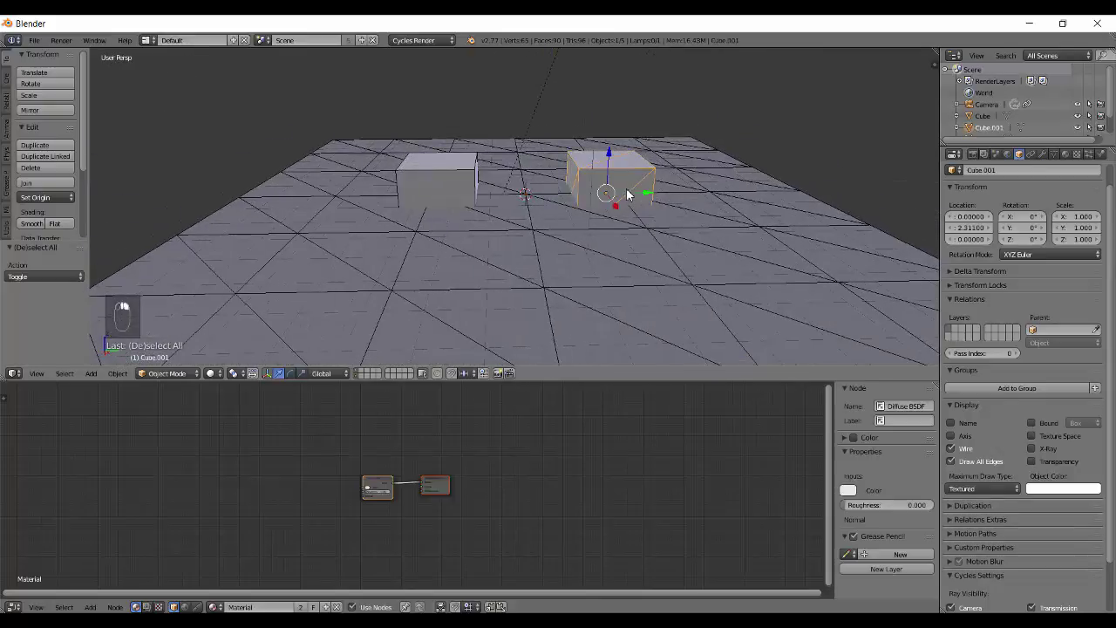
right_click(456, 192)
key(g)
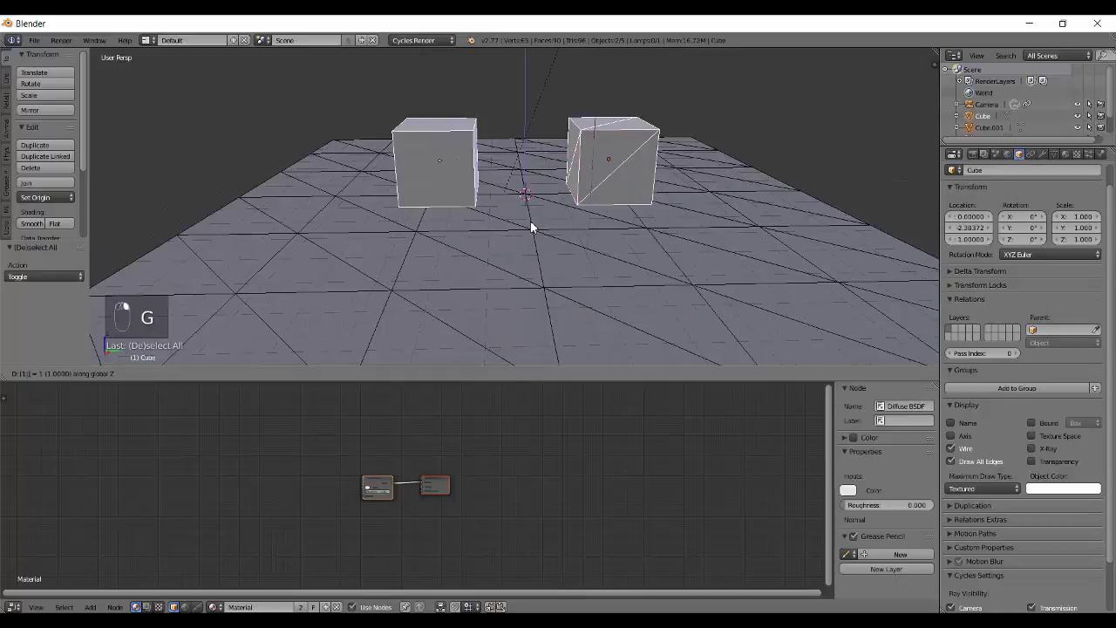
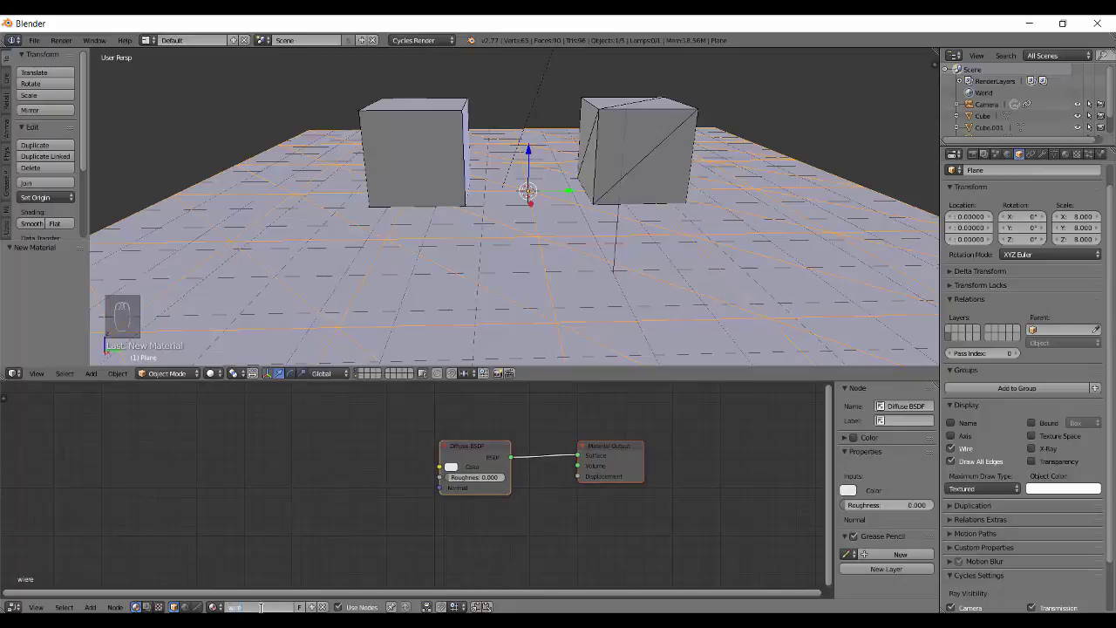
Add an Input > Wireframe node at size 0.010 beside the Diffuse BSDF.
key(shift+a)
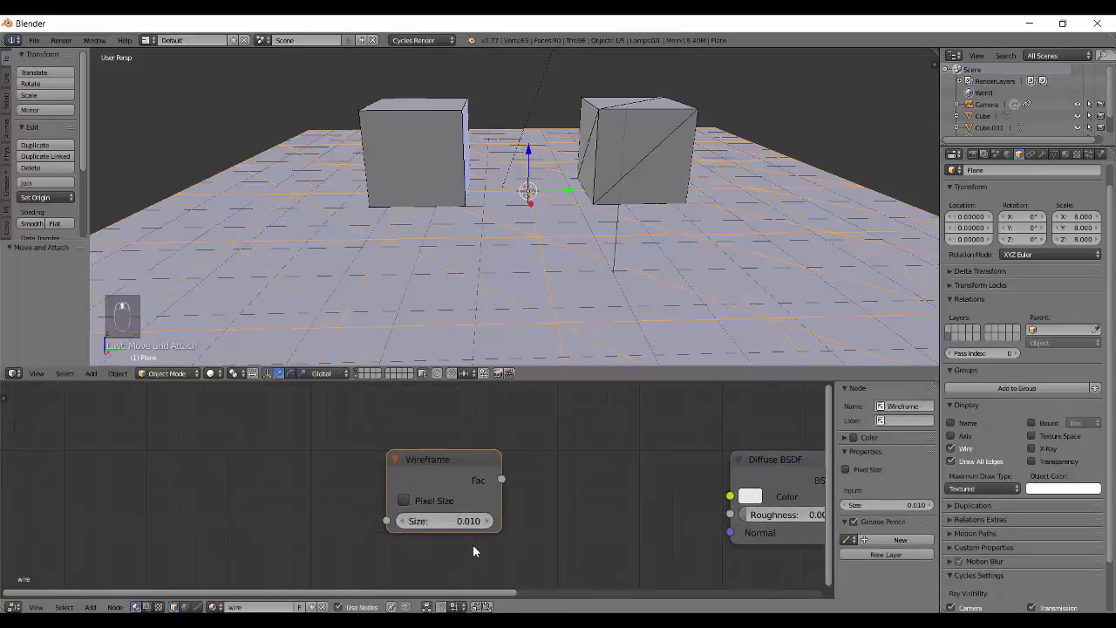
drag(496, 547, 314, 457)
drag(314, 505, 411, 519)
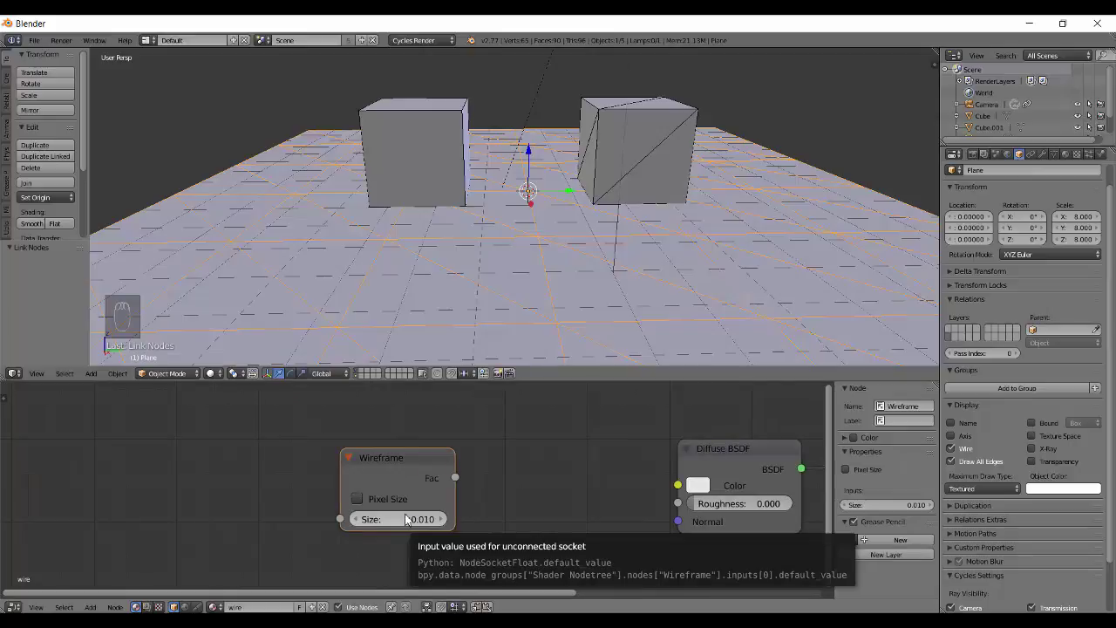
drag(555, 228, 430, 531)
drag(430, 531, 615, 231)
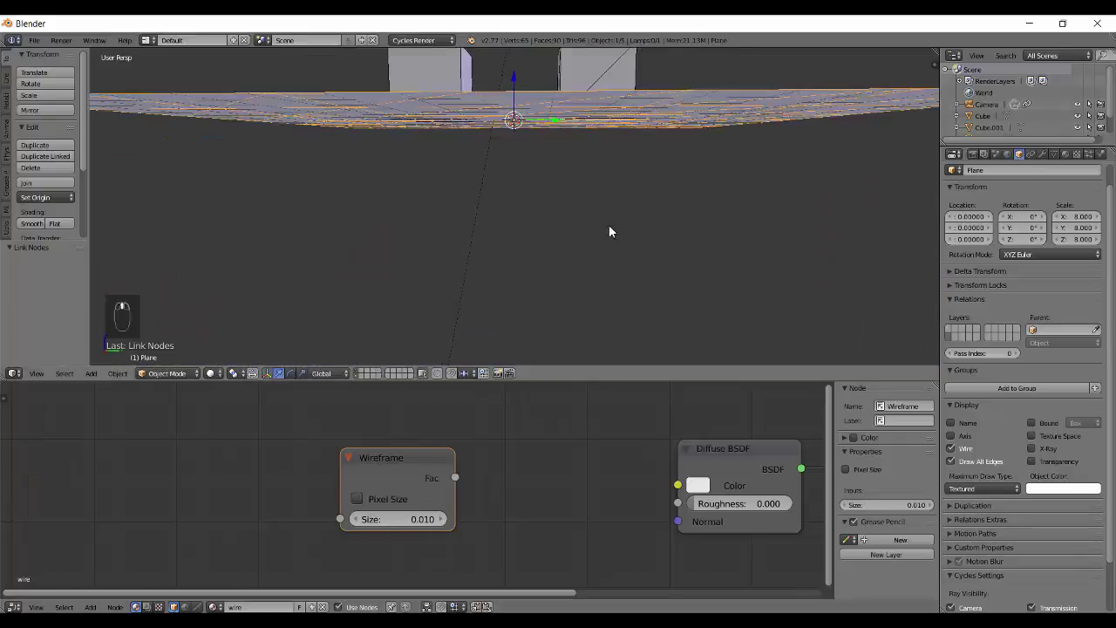
Link the Wireframe factor to a Viewer output and check it in the rendered preview.
middle_click(613, 262)
drag(602, 258, 420, 478)
drag(580, 290, 542, 189)
key(shift+z)
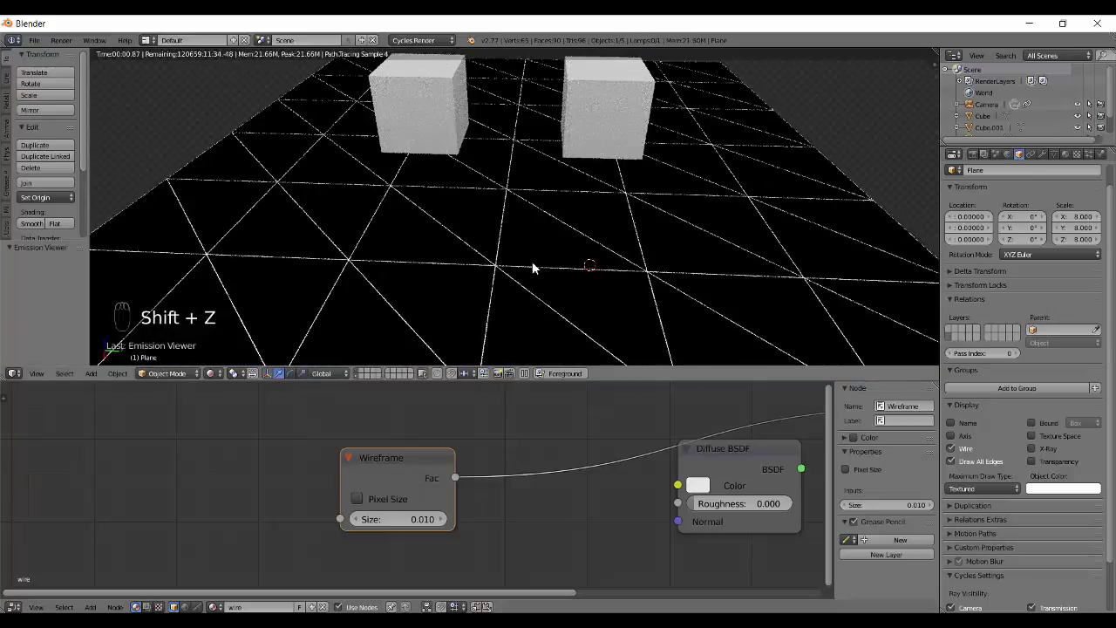
middle_click(538, 295)
middle_click(552, 290)
Add a MixRGB node after the Wireframe node, its Fac driven by Wireframe Fac, Color2 black.
key(shift+z)
drag(570, 495, 622, 551)
key(shift+a)
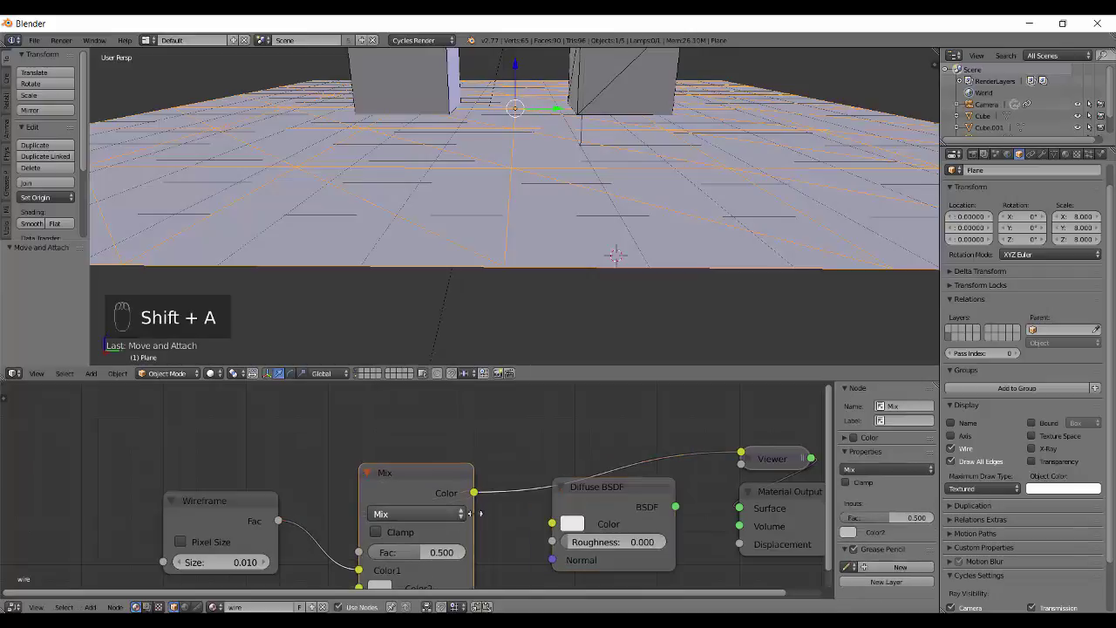
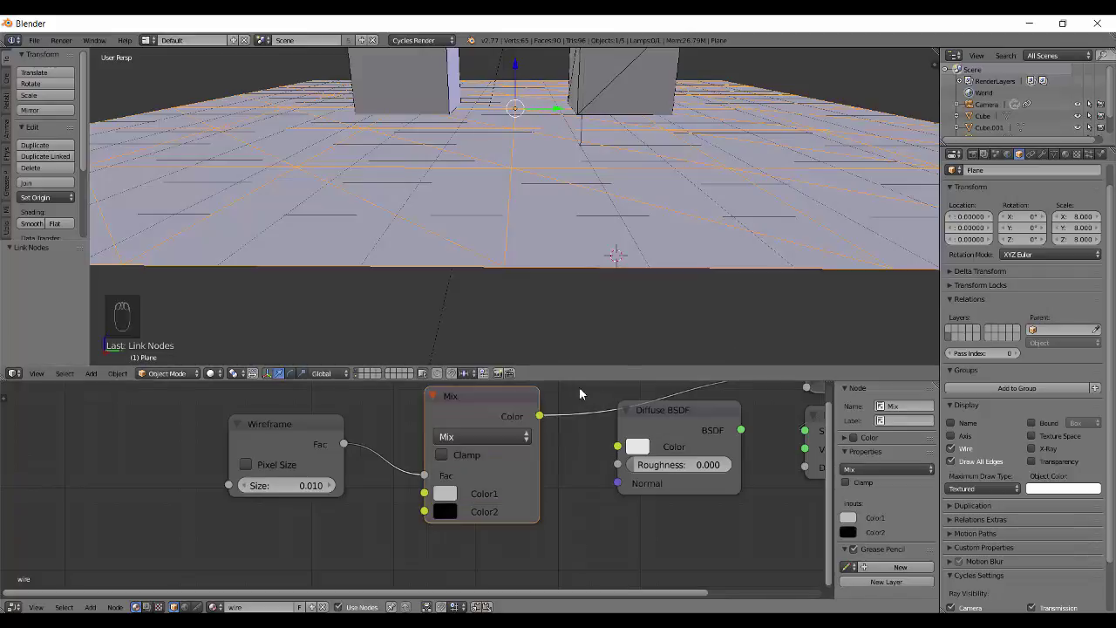
drag(555, 422, 601, 224)
Feed the Mix colour into the Diffuse BSDF Color and check the black-on-grey render.
key(shift+z)
drag(672, 431, 592, 226)
middle_click(595, 272)
middle_click(636, 260)
drag(554, 219, 548, 262)
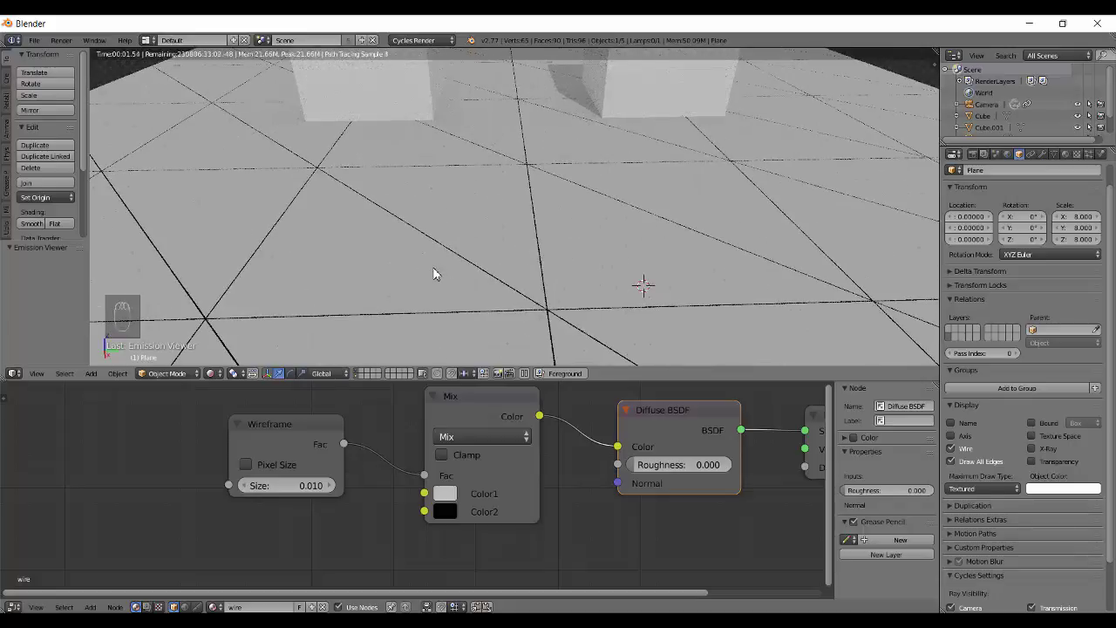
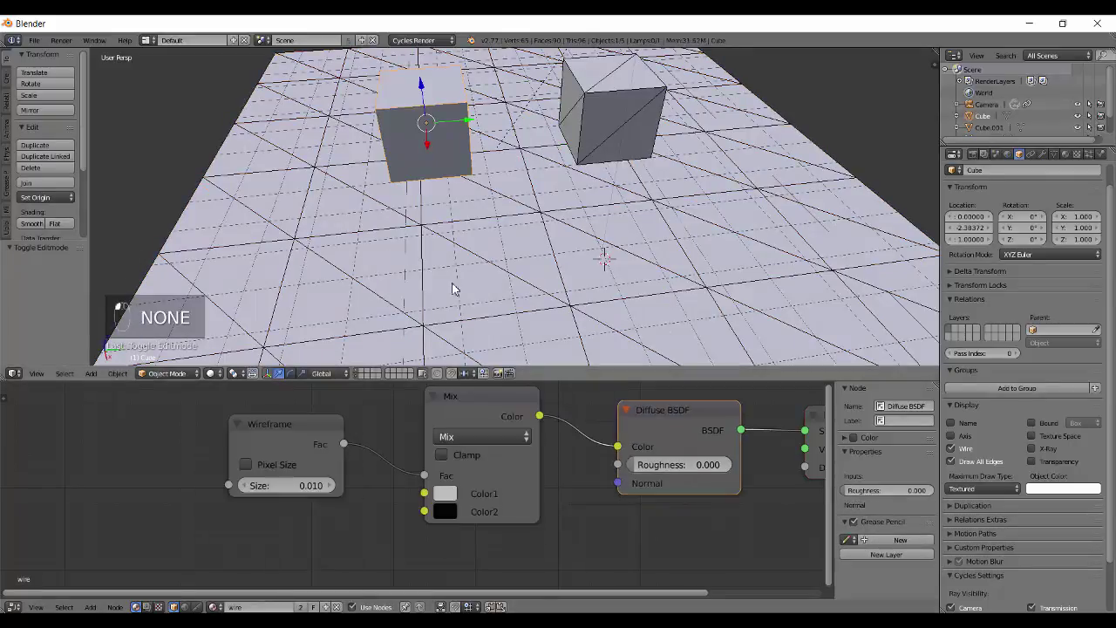
Check the rendered preview, then isolate the left cube and triangulate its faces in Edit Mode.
middle_click(524, 256)
key(a)
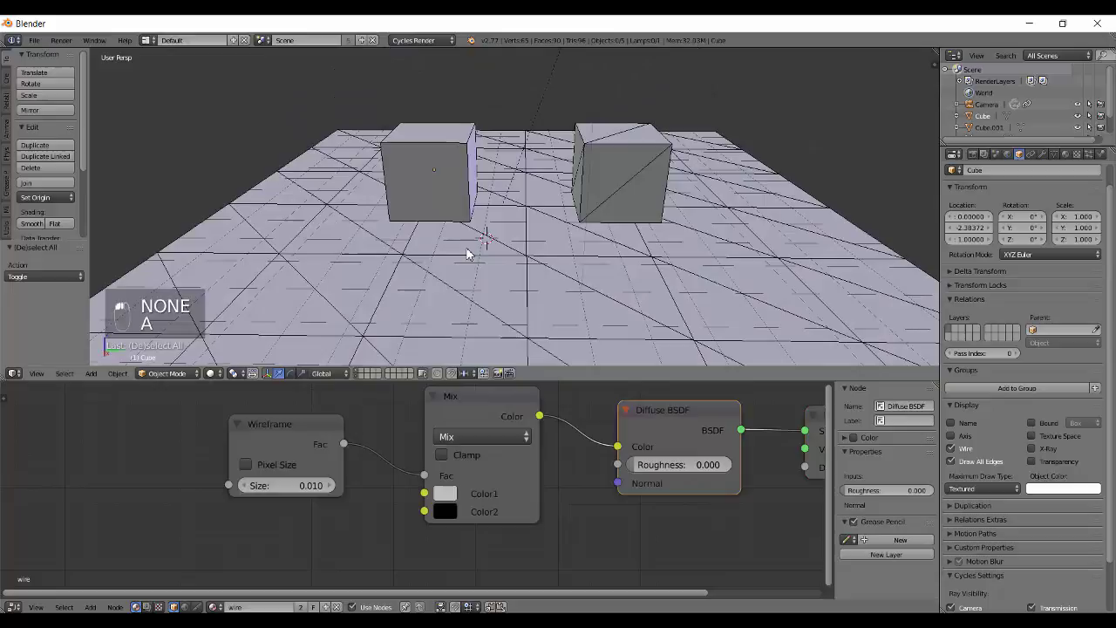
key(shift+z)
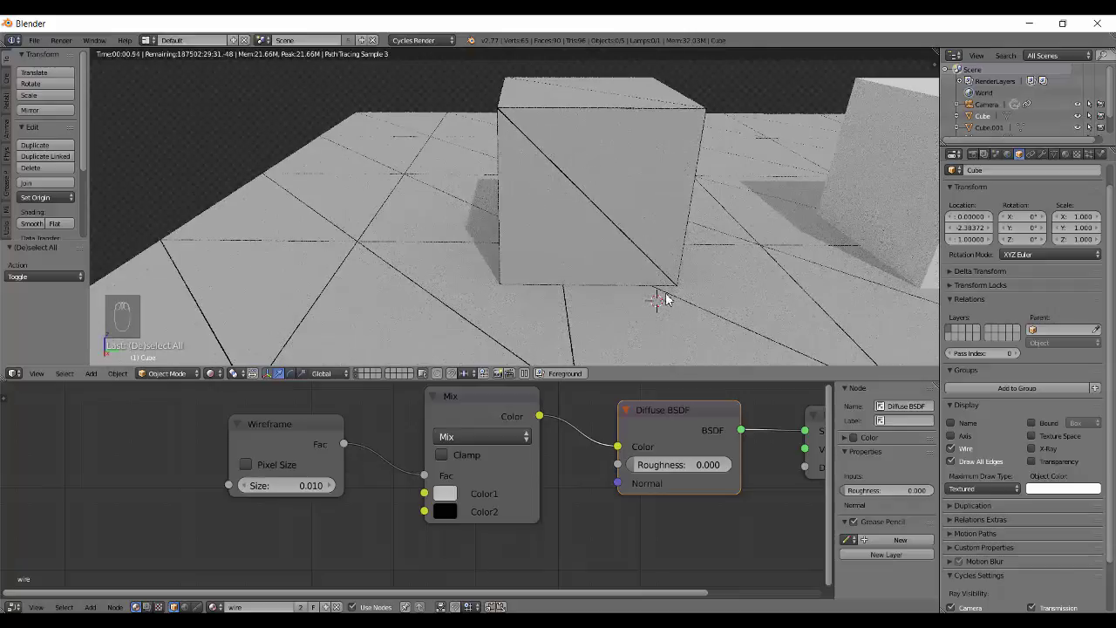
key(shift+z)
right_click(614, 191)
key(shift+h)
key(Tab)
key(a)
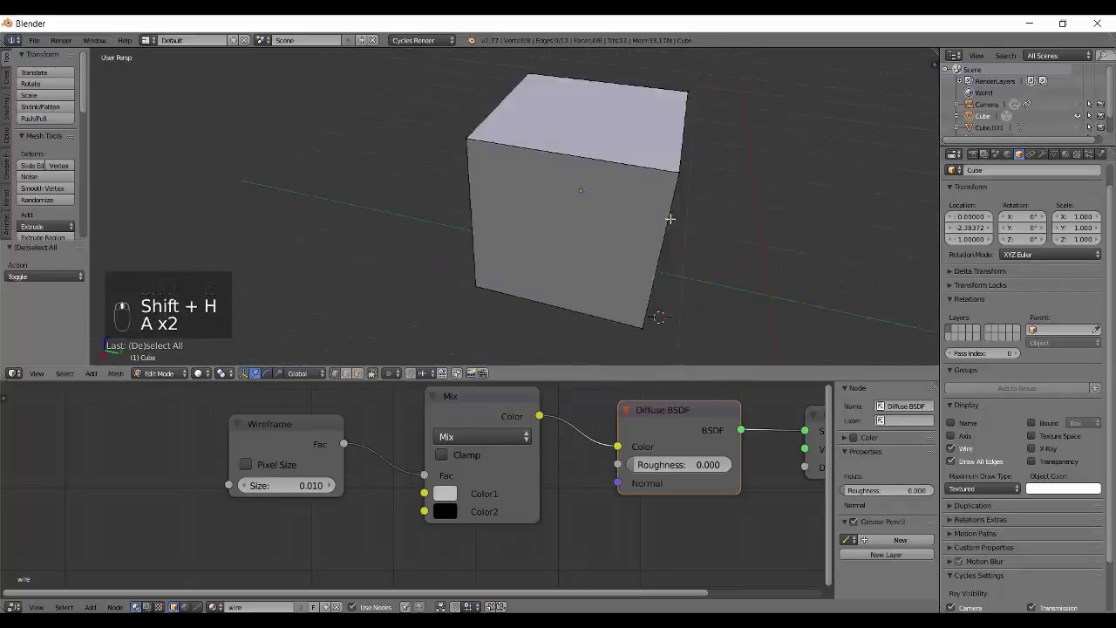
key(Tab)
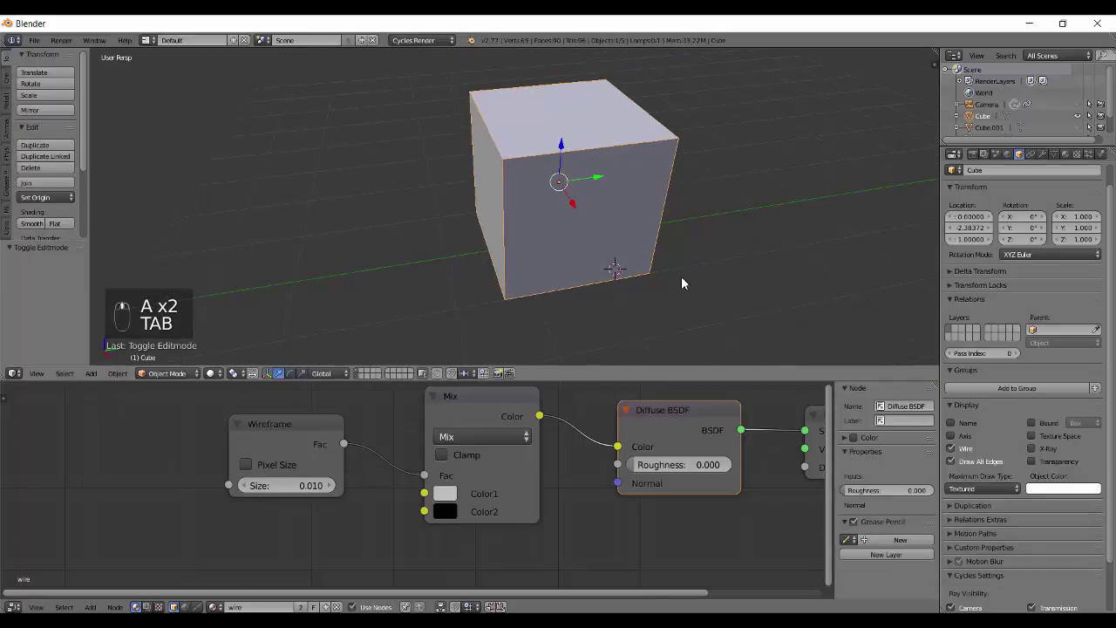
Render-preview the cube to confirm black wire edges along the triangulated faces.
drag(285, 431, 301, 457)
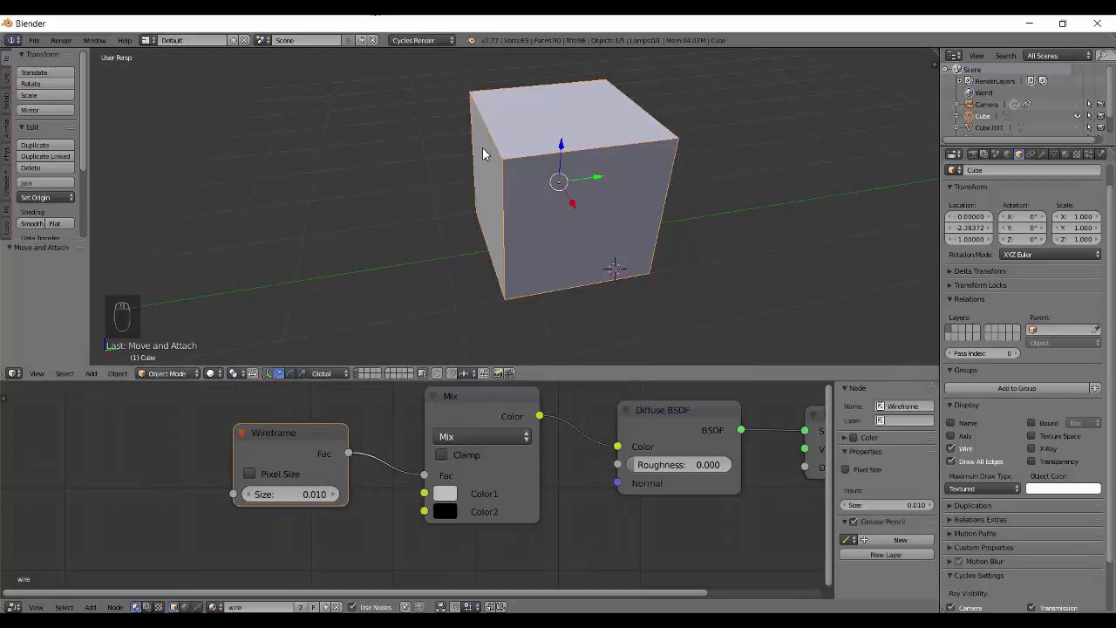
key(shift+z)
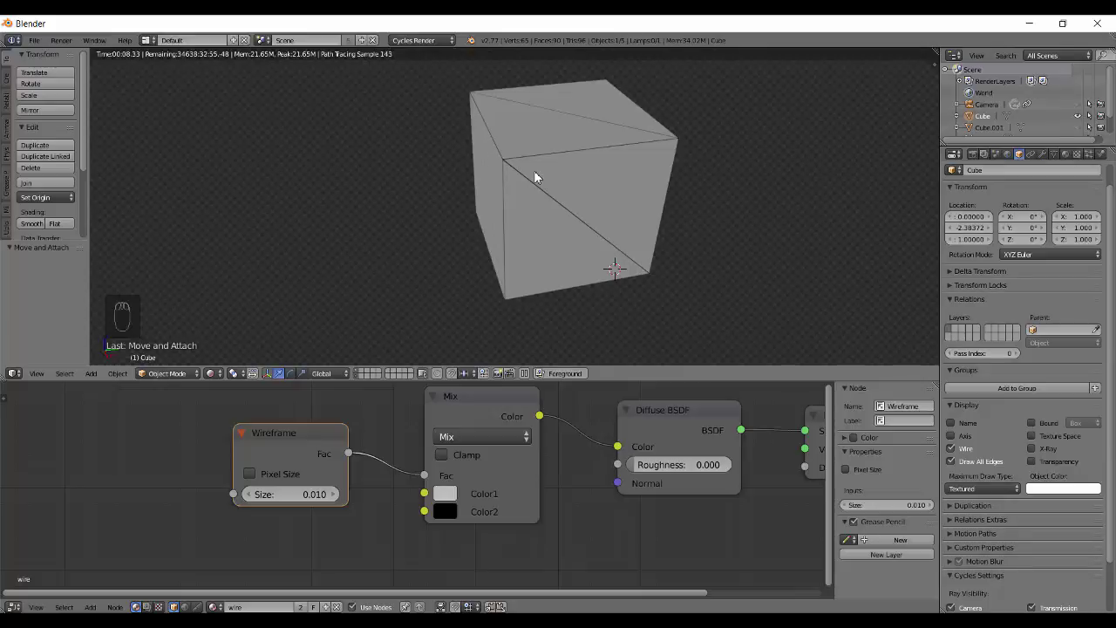
middle_click(553, 203)
drag(569, 201, 556, 233)
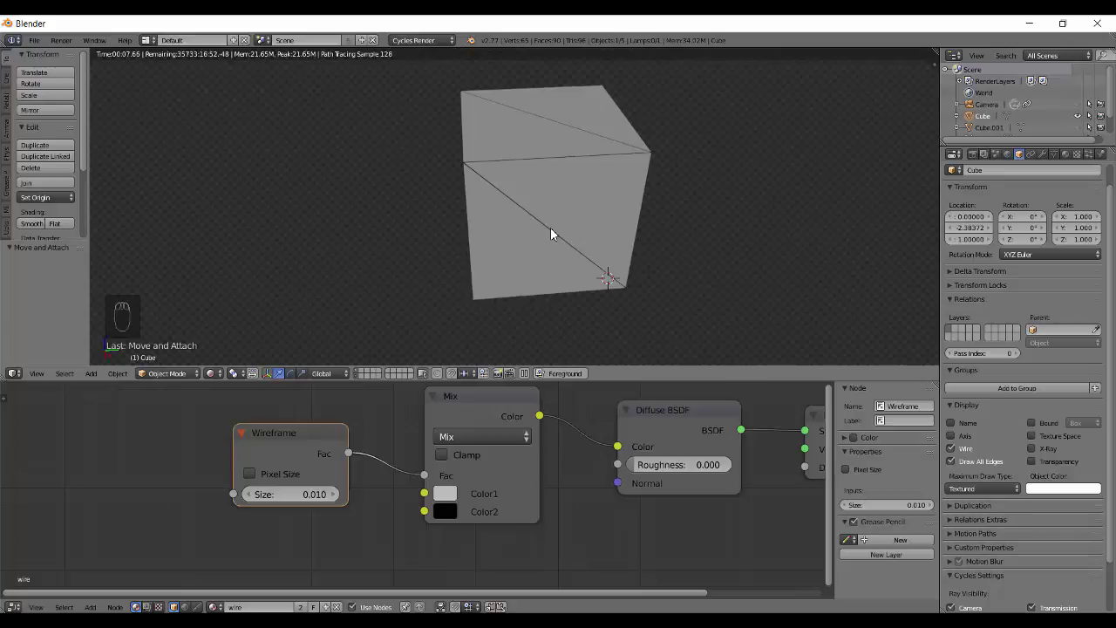
drag(580, 244, 519, 255)
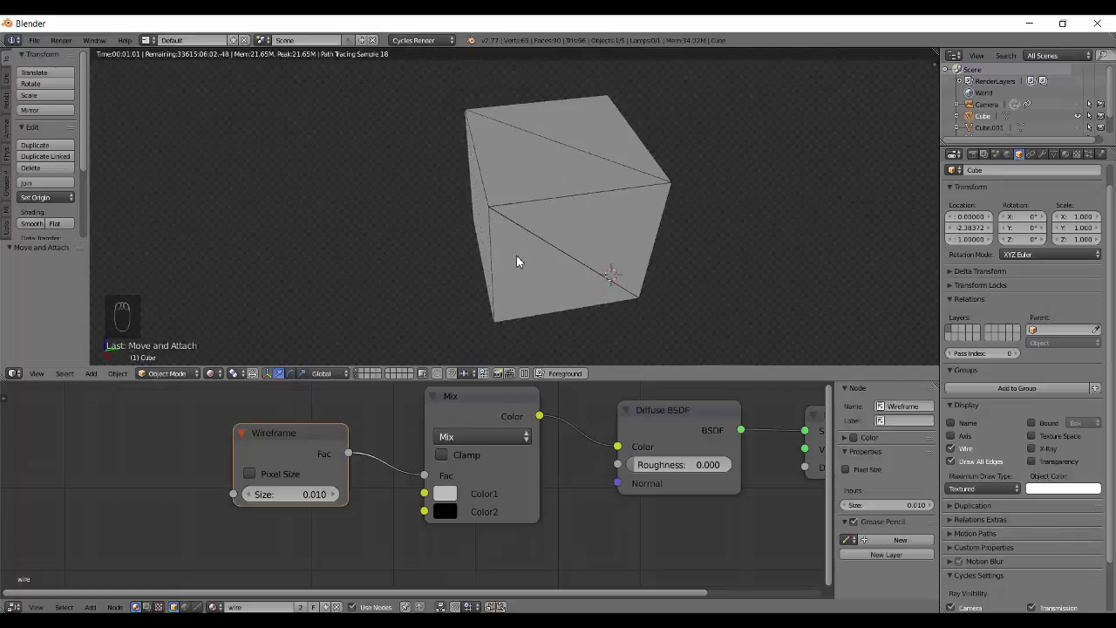
key(shift+z)
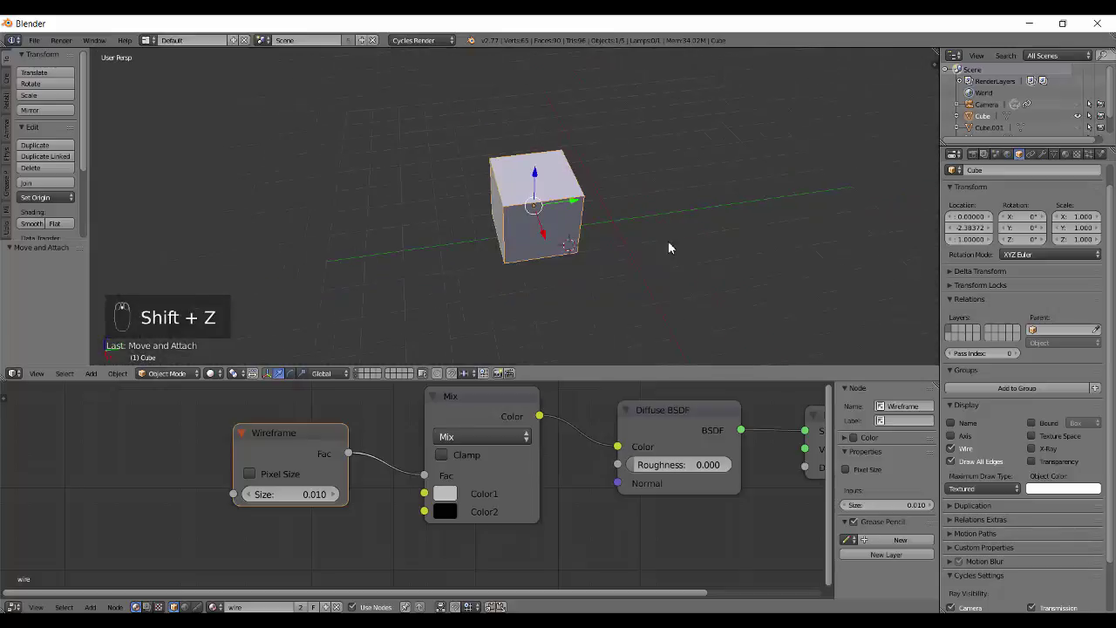
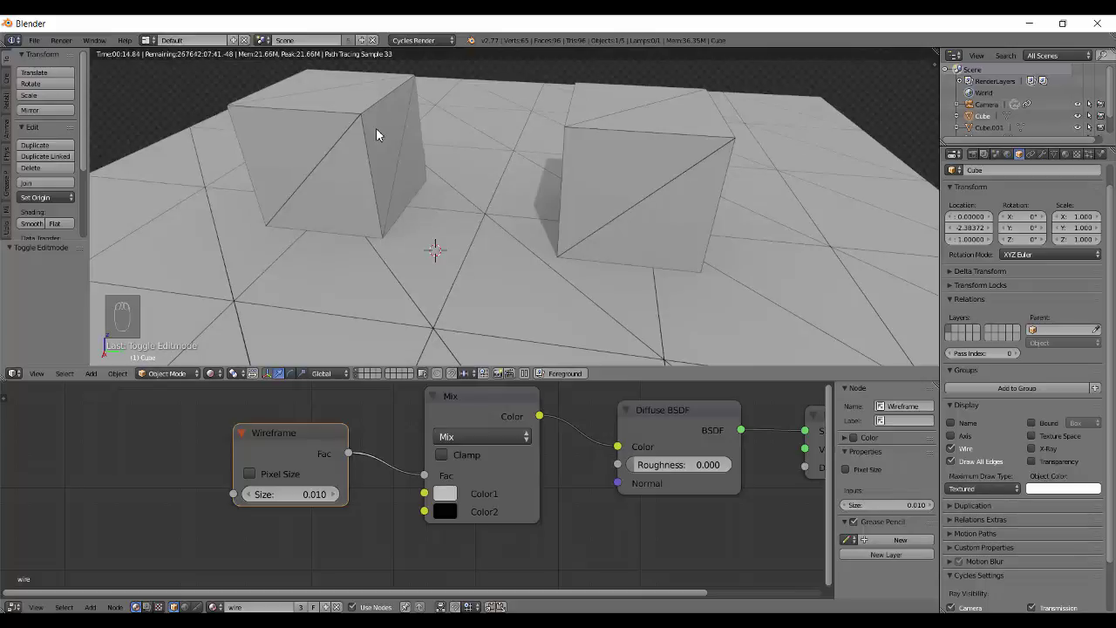
Compare the triangulation by undoing and redoing under rendered preview, then orbit back over both cubes.
key(shift+z)
key(ctrl+z)
key(shift+z)
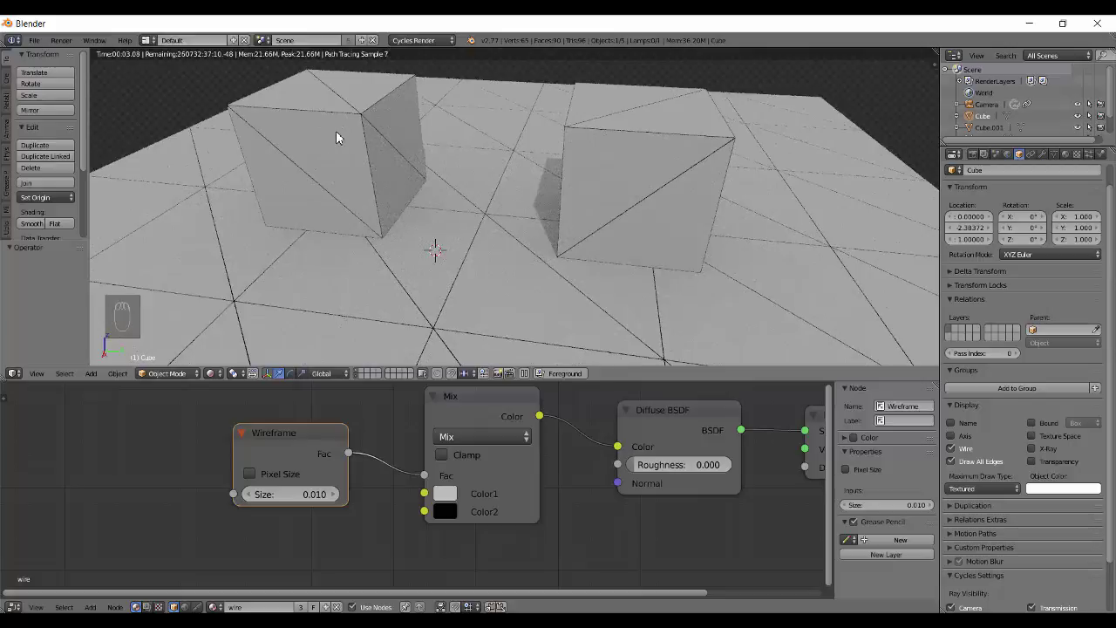
key(ctrl+shift+z)
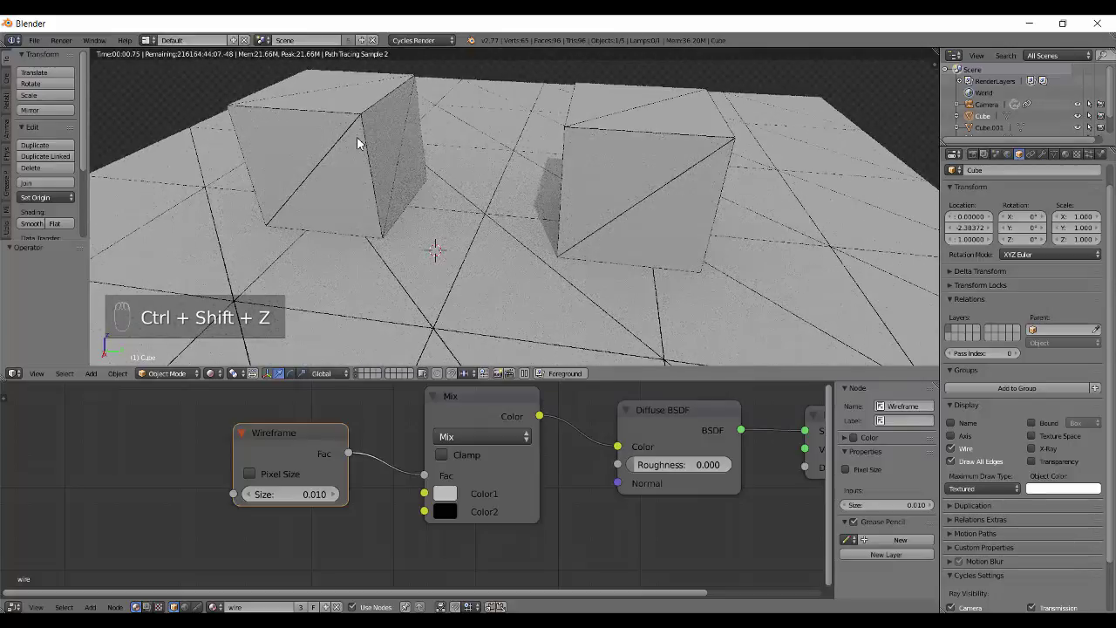
key(shift+z)
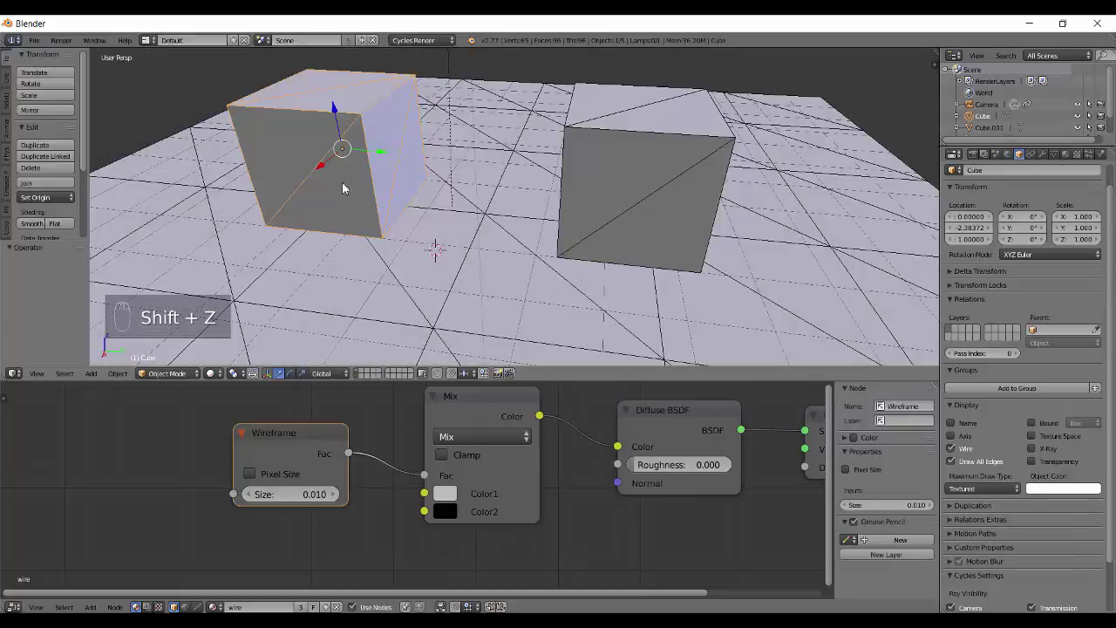
key(a)
middle_click(541, 261)
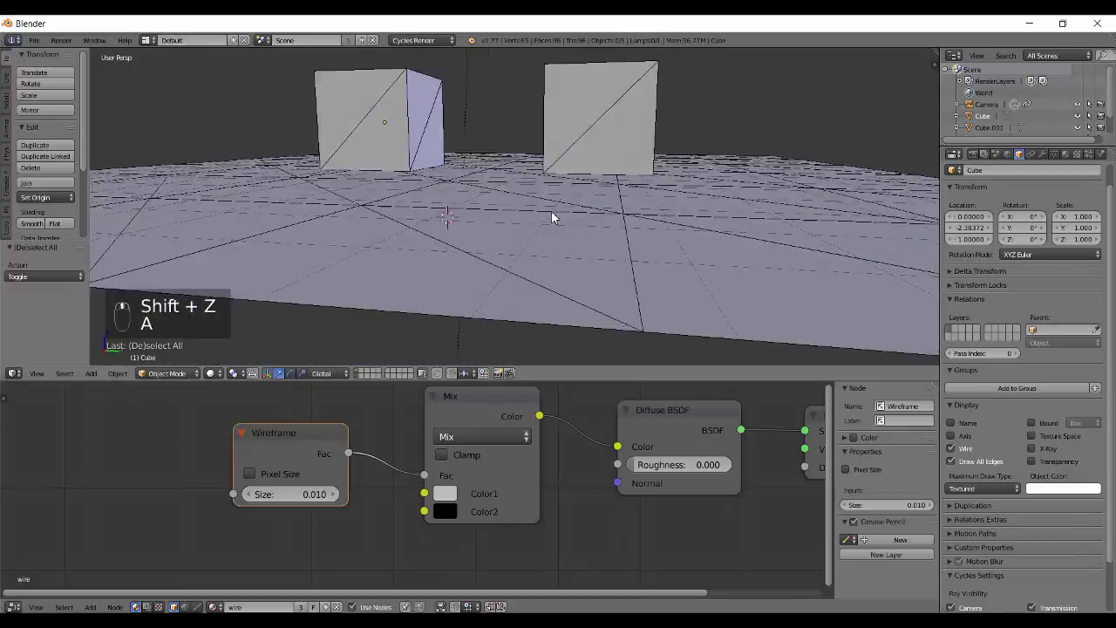
drag(561, 247, 508, 304)
Limit the rendered preview to a Ctrl+B border region around the scene.
key(shift+z)
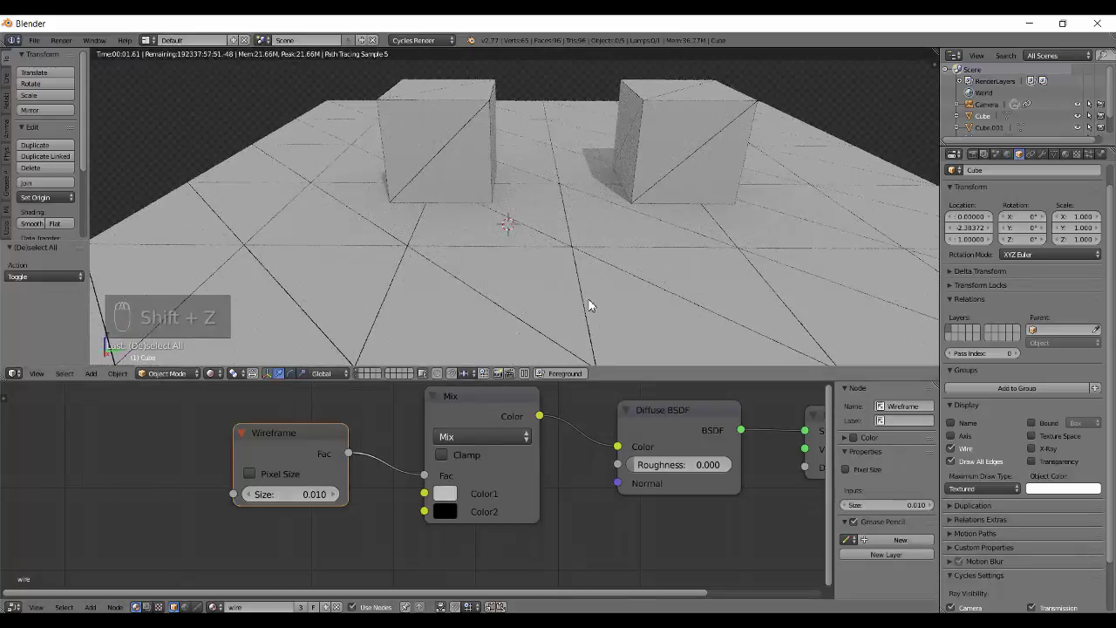
key(shift+z)
key(q)
key(q)
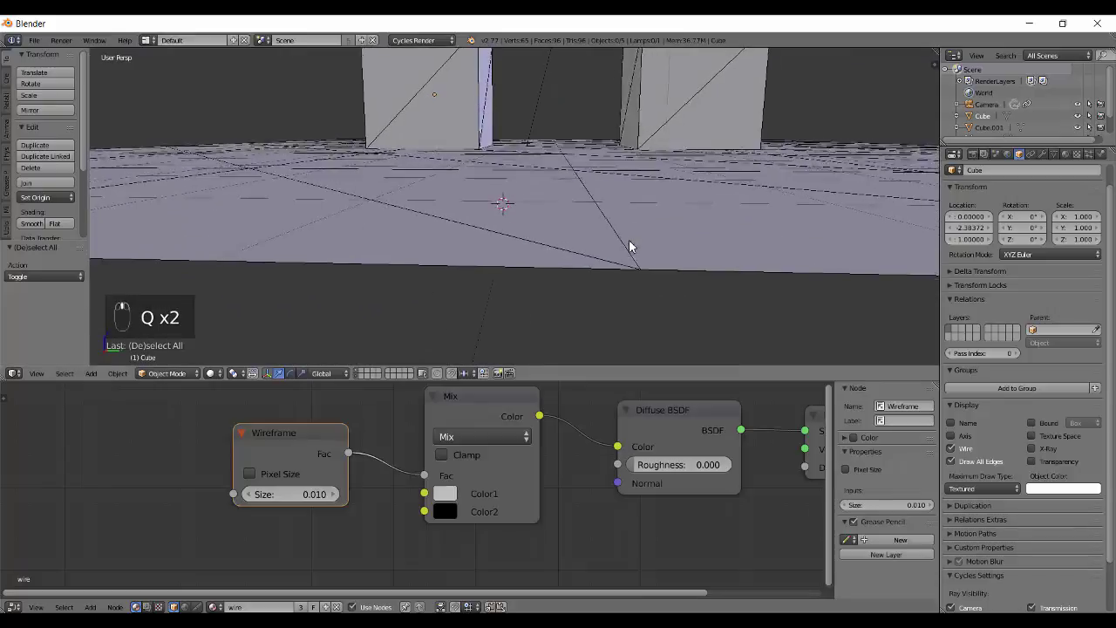
key(ctrl+b)
click(252, 140)
key(shift+z)
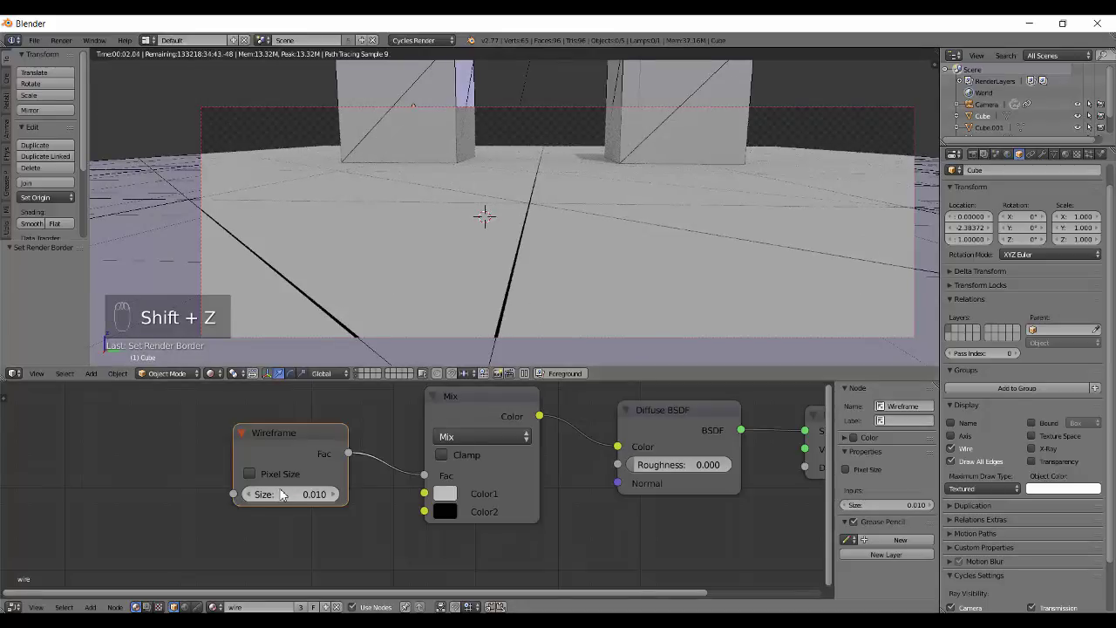
Set the Wireframe node to Pixel Size with Size 0.100 so the wire lines nearly vanish.
drag(290, 492, 294, 493)
drag(336, 497, 335, 497)
drag(335, 497, 251, 499)
middle_click(251, 499)
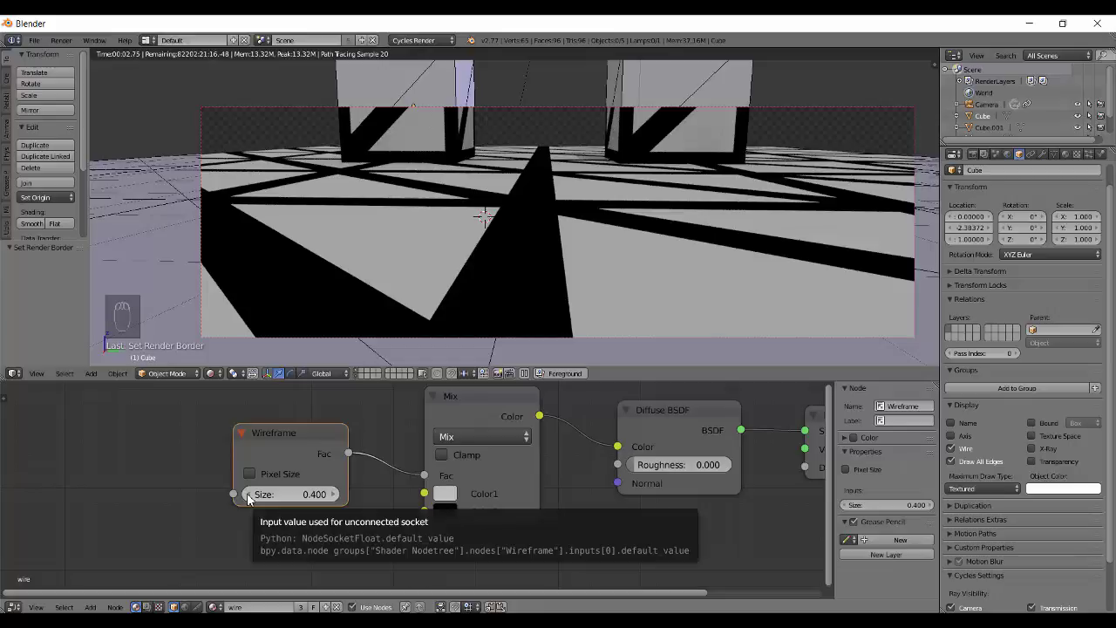
drag(253, 498, 248, 468)
click(248, 467)
drag(256, 473, 491, 323)
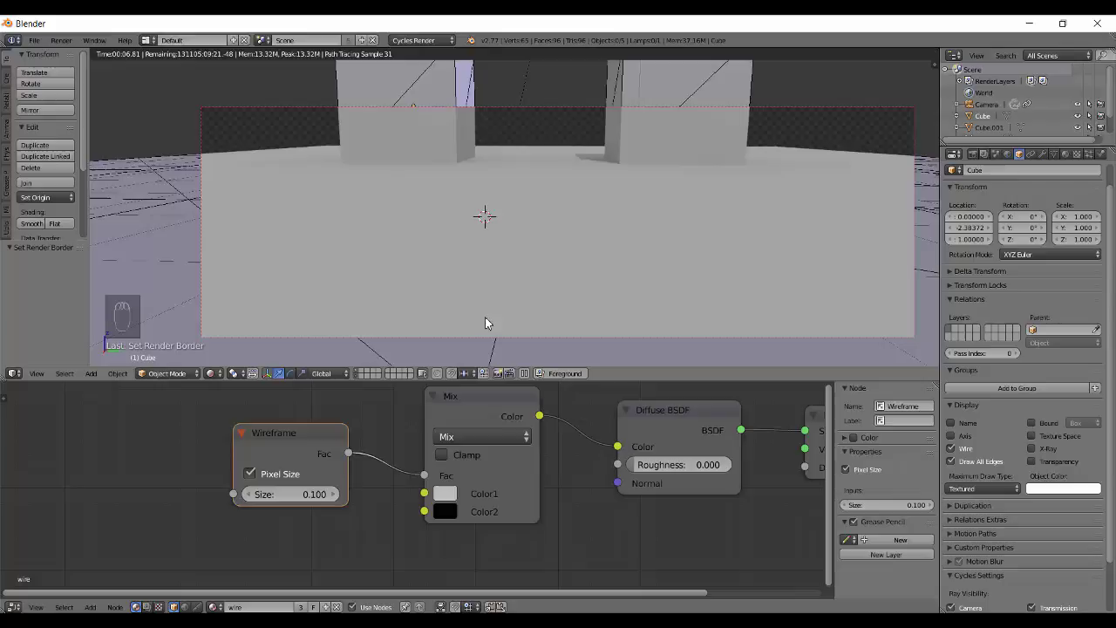
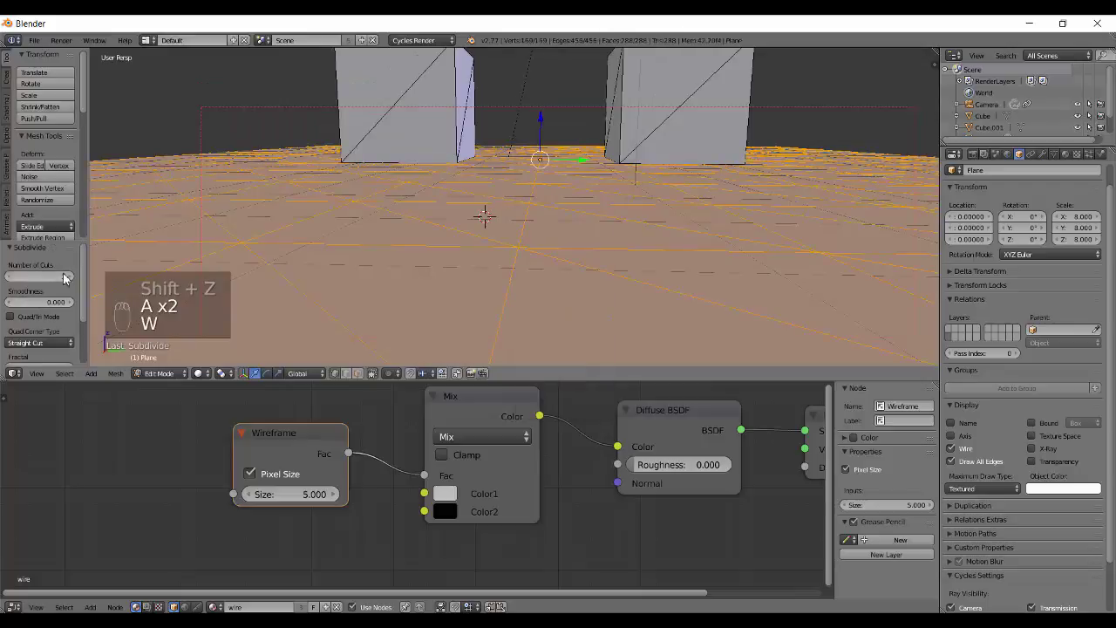
Subdivide the floor plane further, leave Edit Mode and preview the dense black wire grid in Cycles.
key(a)
key(Tab)
key(shift+z)
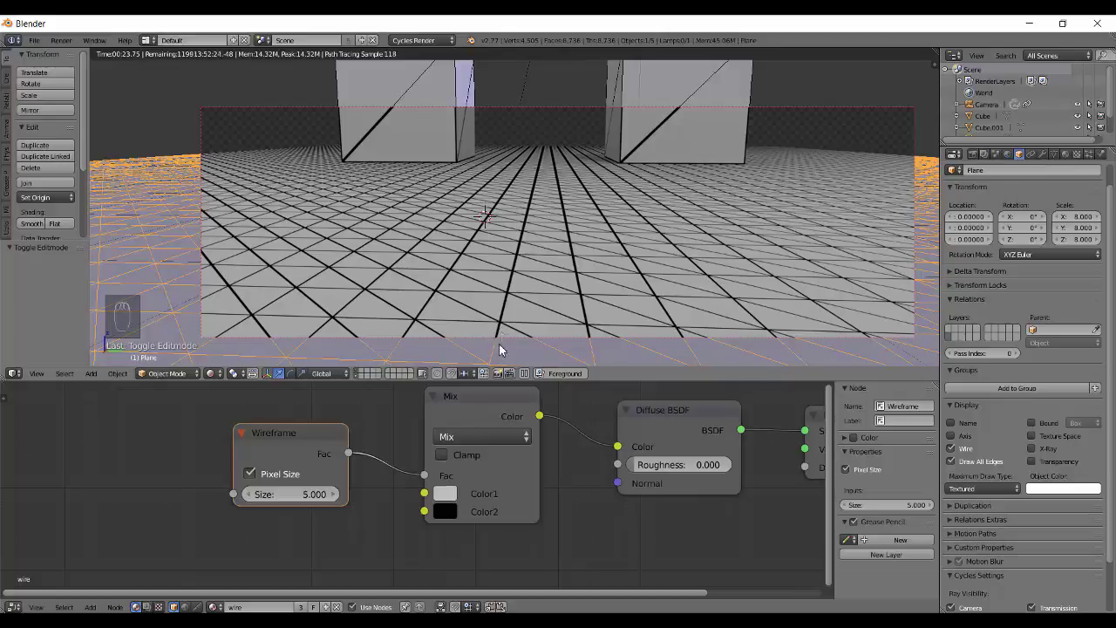
Try scene-unit wire size 0.010, then return to Pixel Size with thickness 2.610.
drag(256, 479, 302, 499)
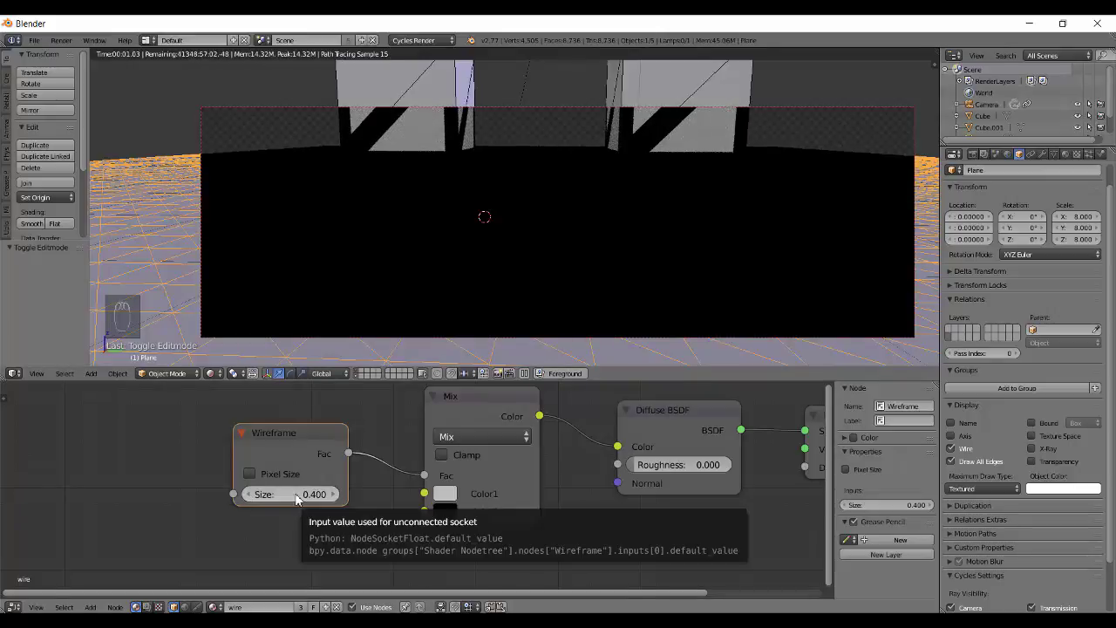
drag(253, 495, 308, 497)
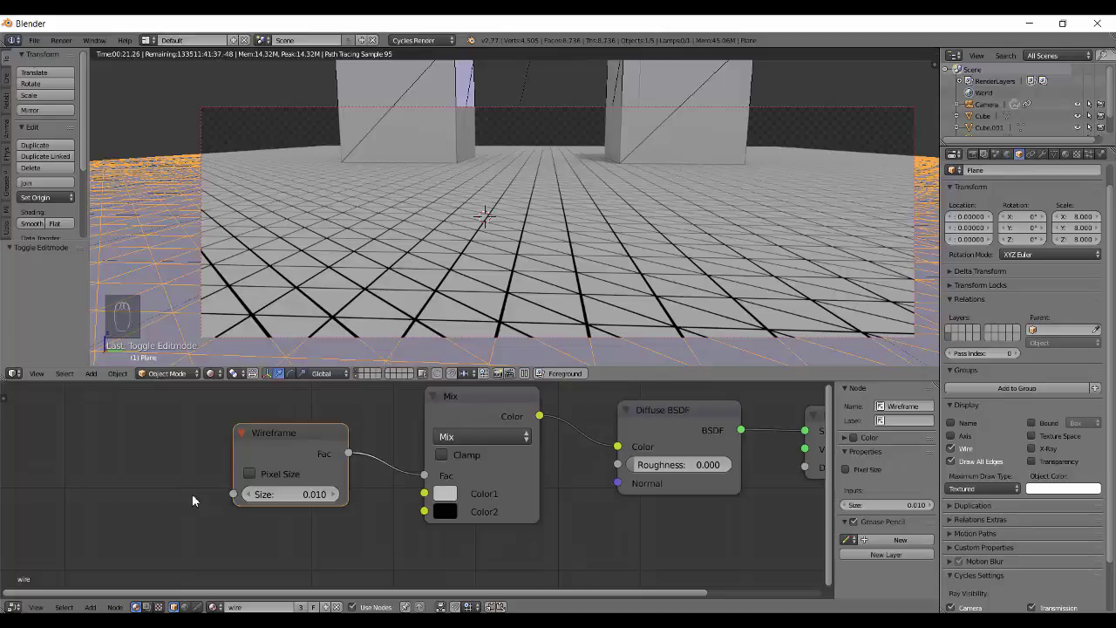
drag(259, 475, 264, 498)
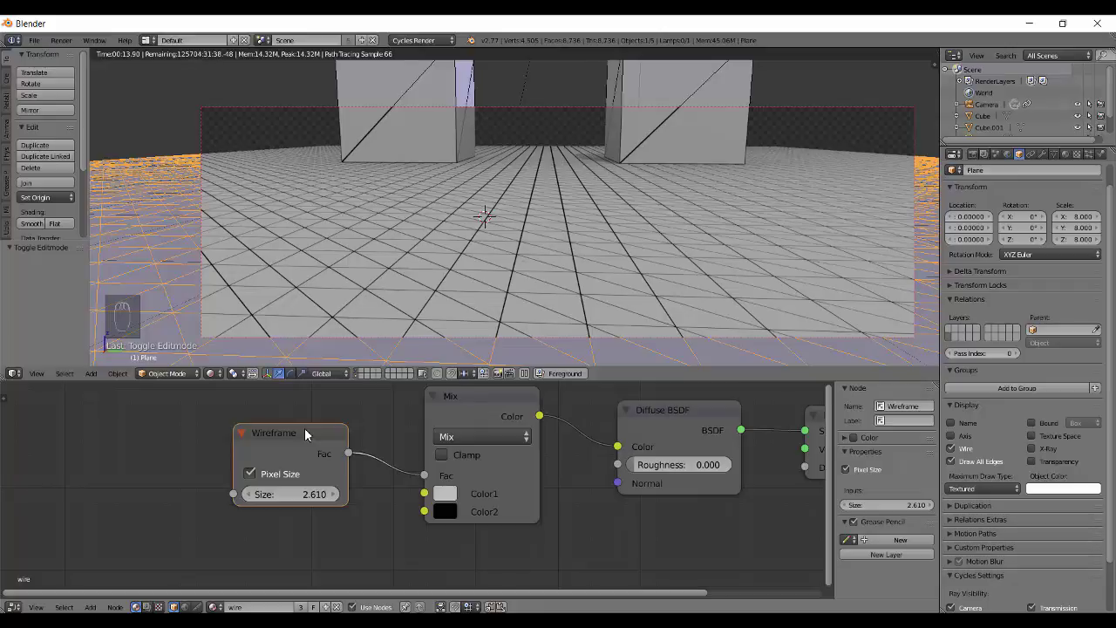
Return to Solid shading, deselect all and look through the scene camera.
key(shift+z)
key(shift+z)
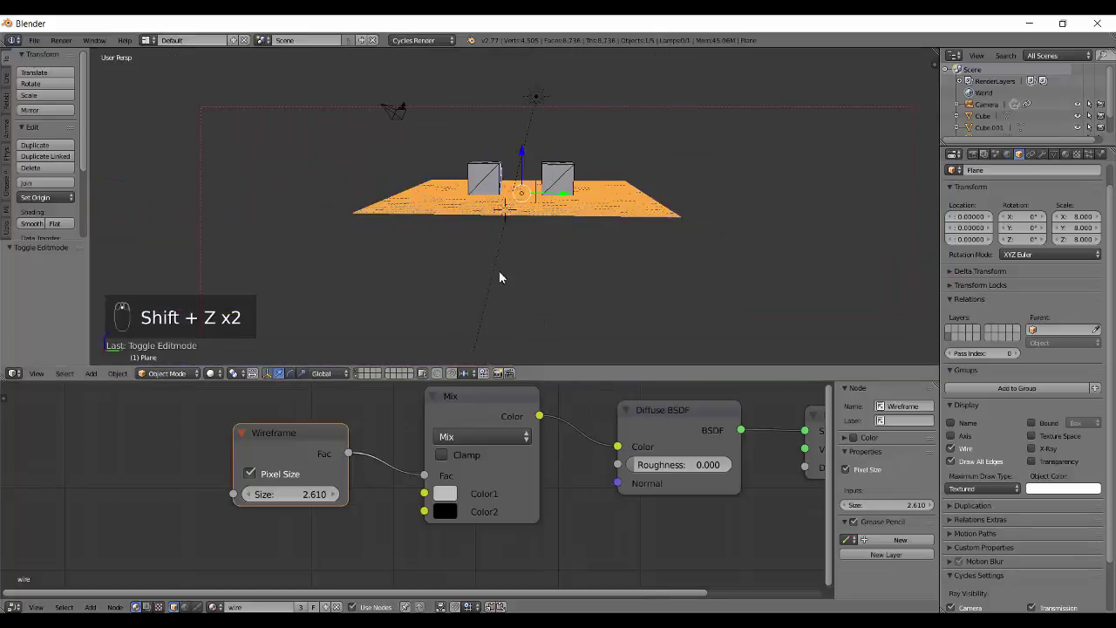
key(a)
middle_click(597, 238)
middle_click(75, 45)
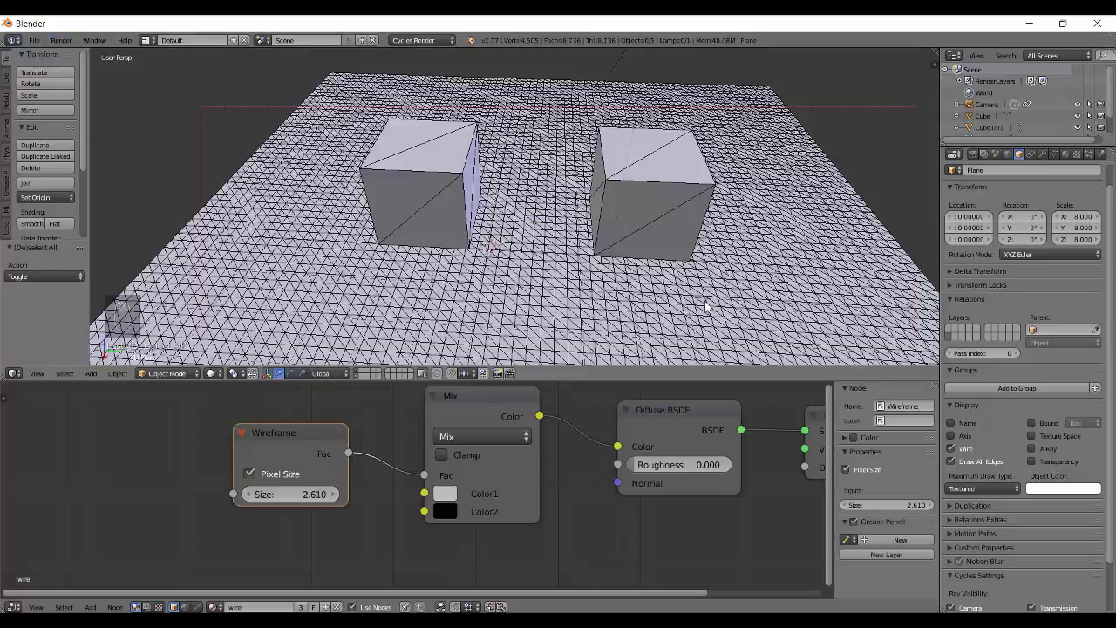
key(q)
middle_click(650, 305)
Enable Wire / Draw All Edges on the nearer cube and check the Render > OpenGL Render Image option.
right_click(436, 212)
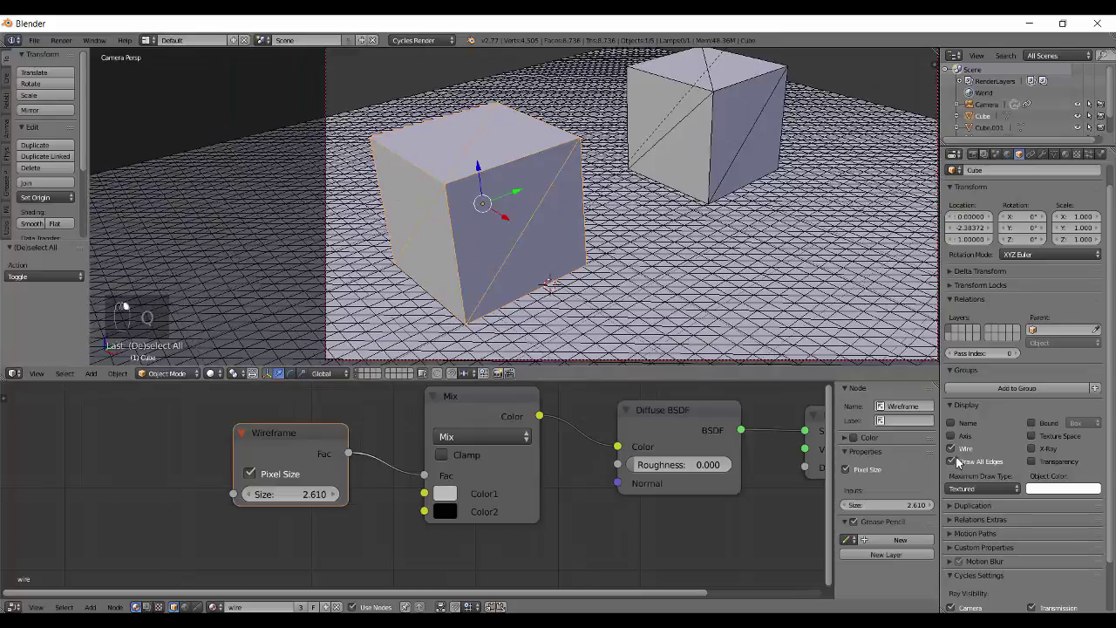
drag(962, 462, 738, 226)
key(a)
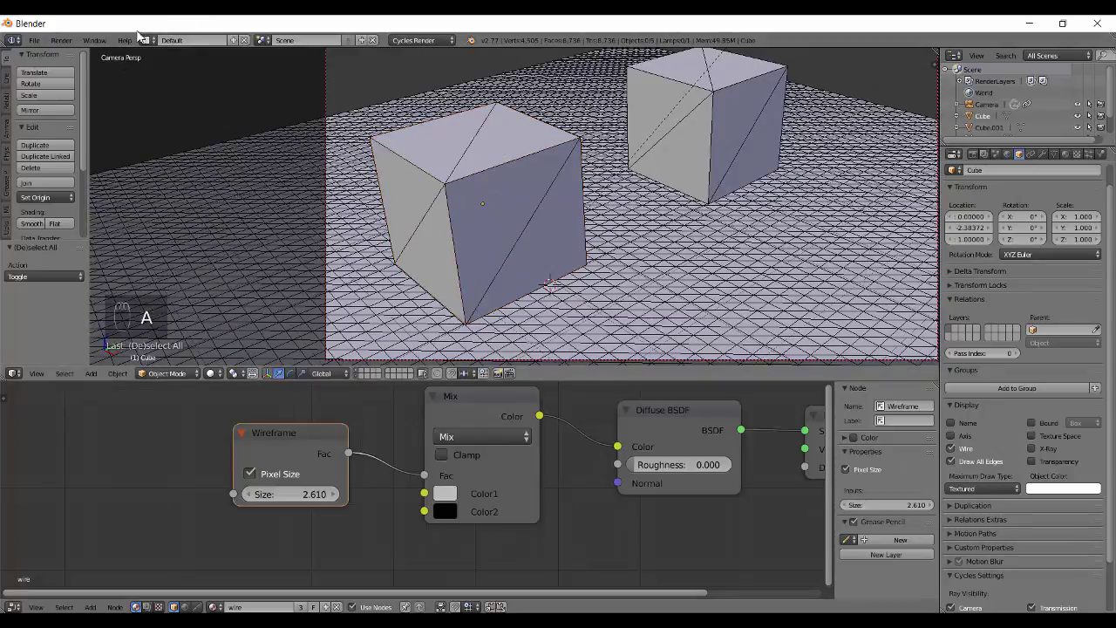
click(77, 43)
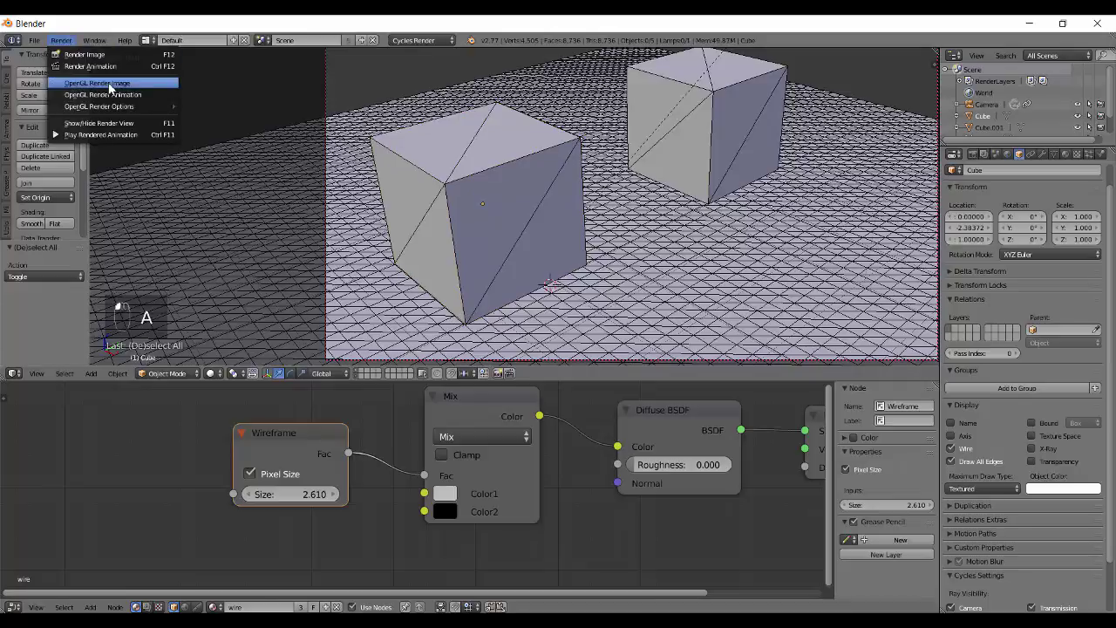
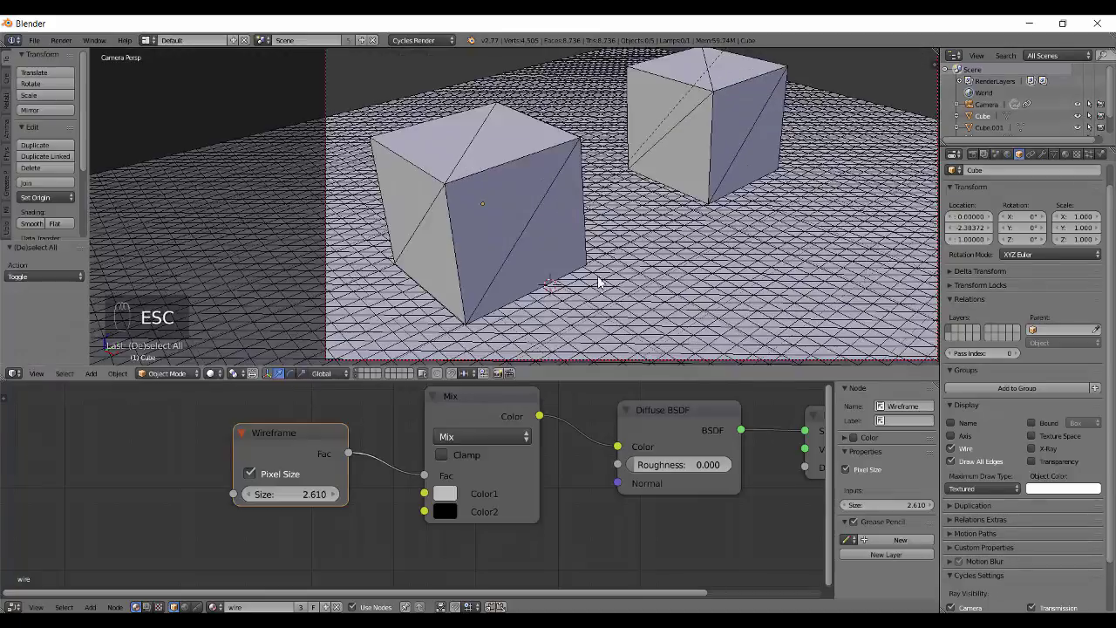
drag(703, 227, 617, 217)
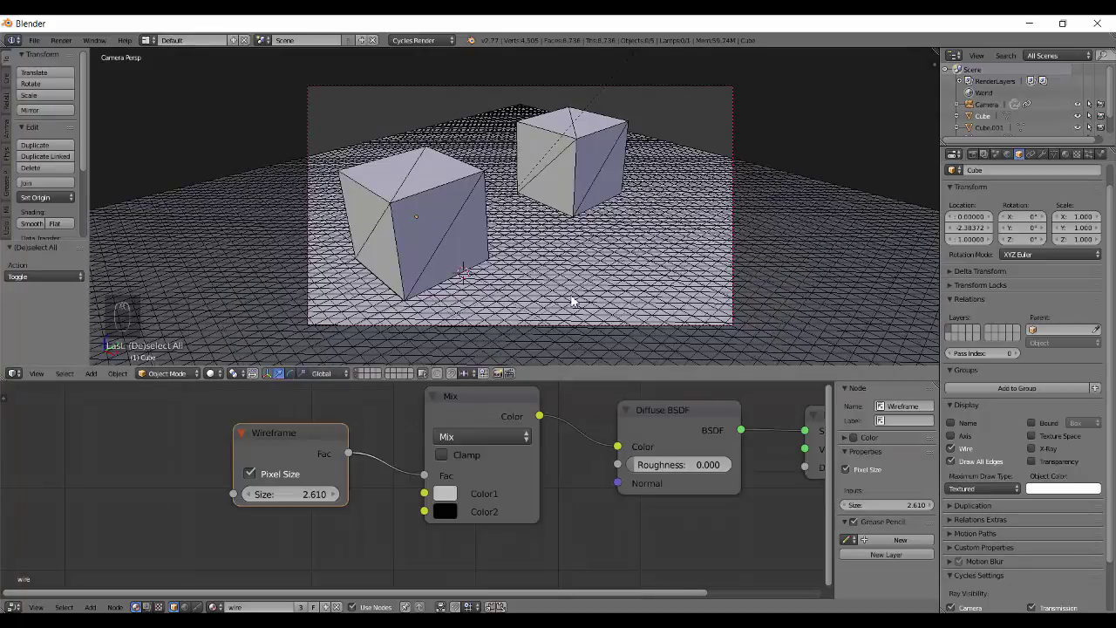
drag(628, 226, 924, 238)
Hide the grid floor, outlines and relationship lines, and hide unselected objects in the camera view.
key(n)
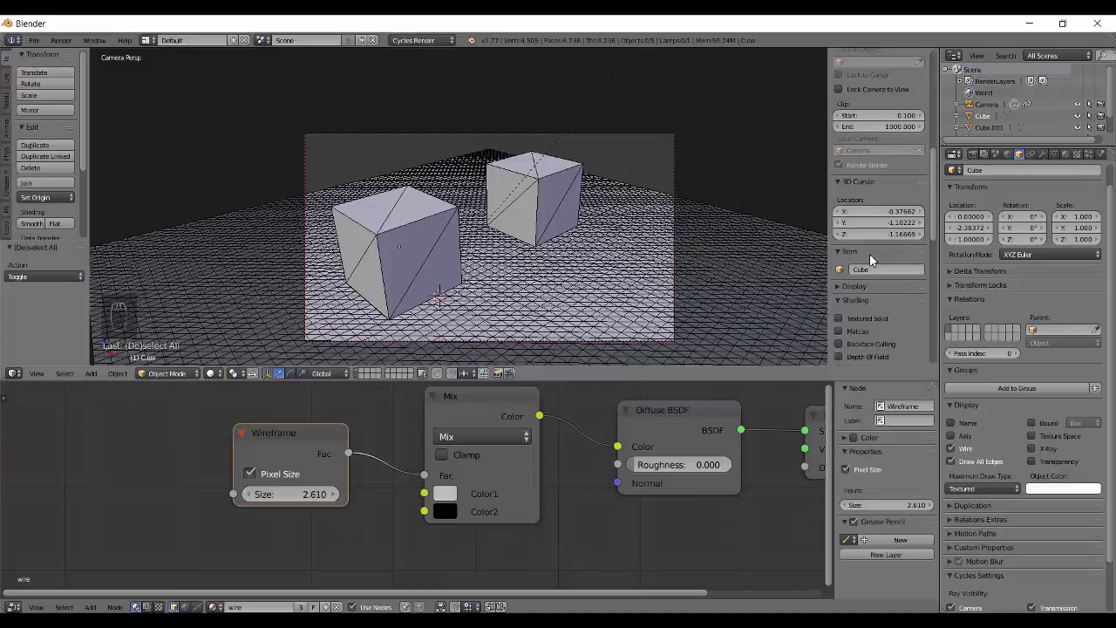
drag(882, 304, 843, 225)
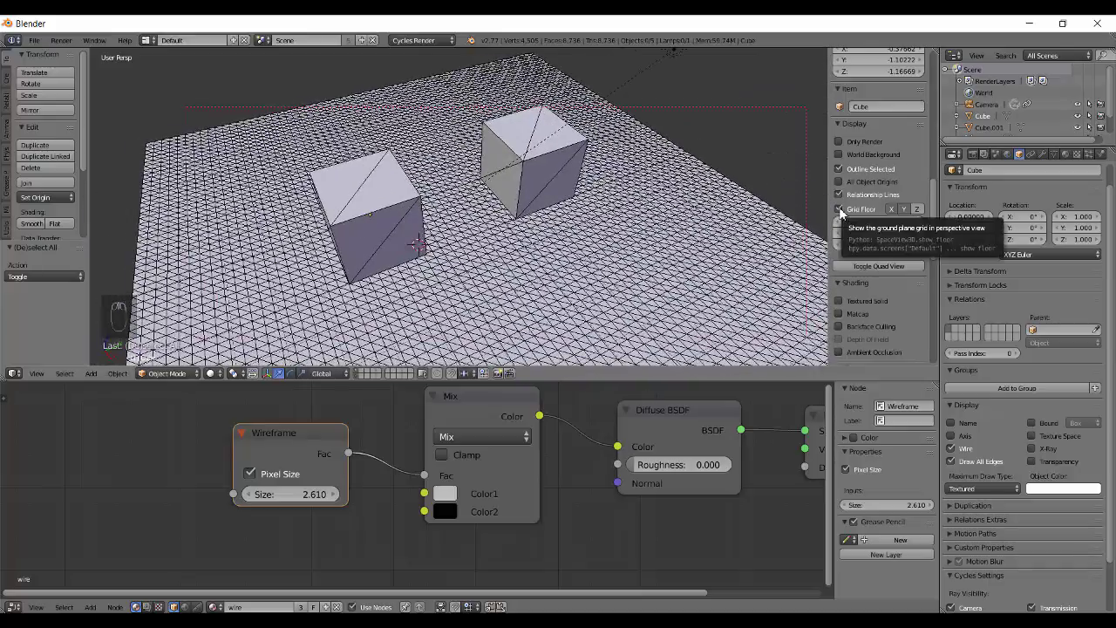
middle_click(847, 215)
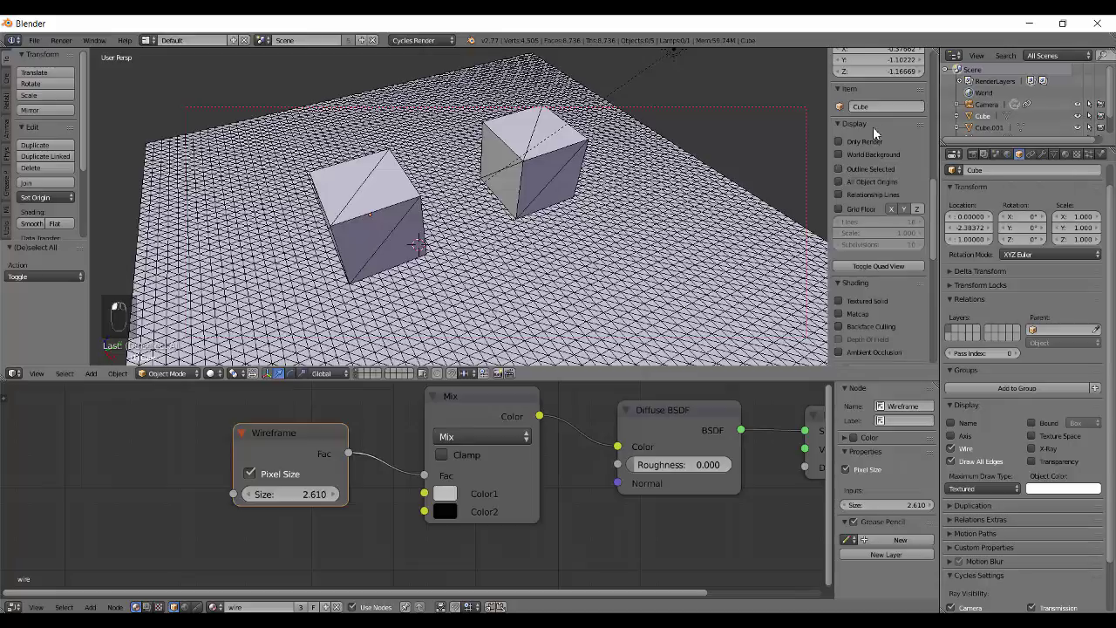
middle_click(920, 129)
drag(532, 214, 537, 196)
key(q)
drag(557, 140, 559, 141)
key(h)
right_click(559, 140)
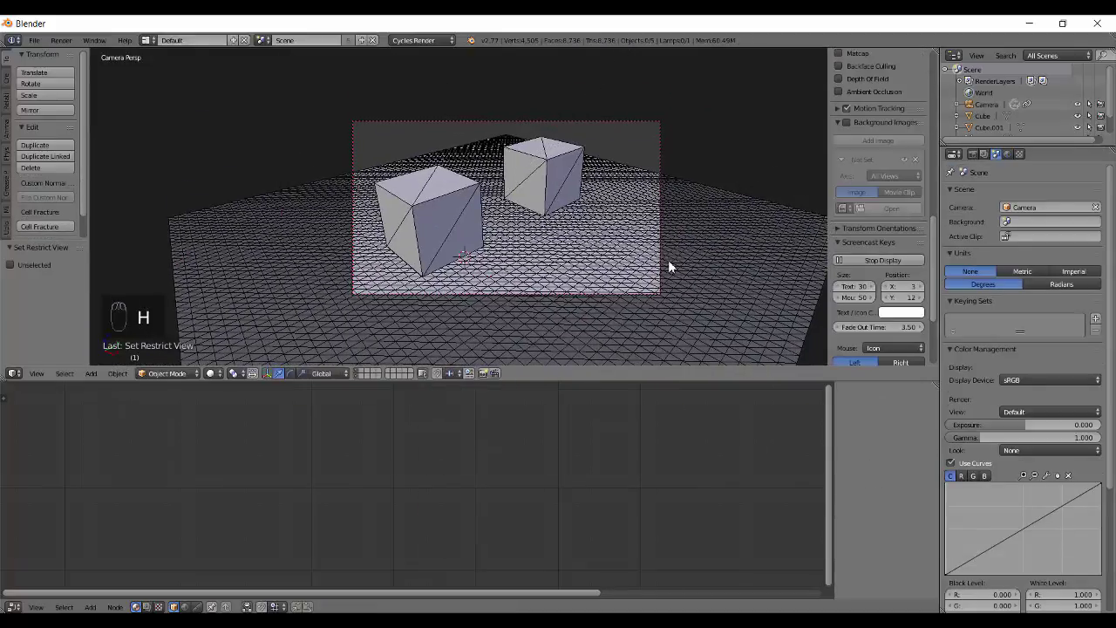
Enable Matcap shading with the blue sphere material and maximise the viewport to fill the window.
middle_click(903, 130)
drag(903, 130, 486, 244)
middle_click(487, 245)
drag(548, 234, 656, 238)
key(n)
middle_click(656, 239)
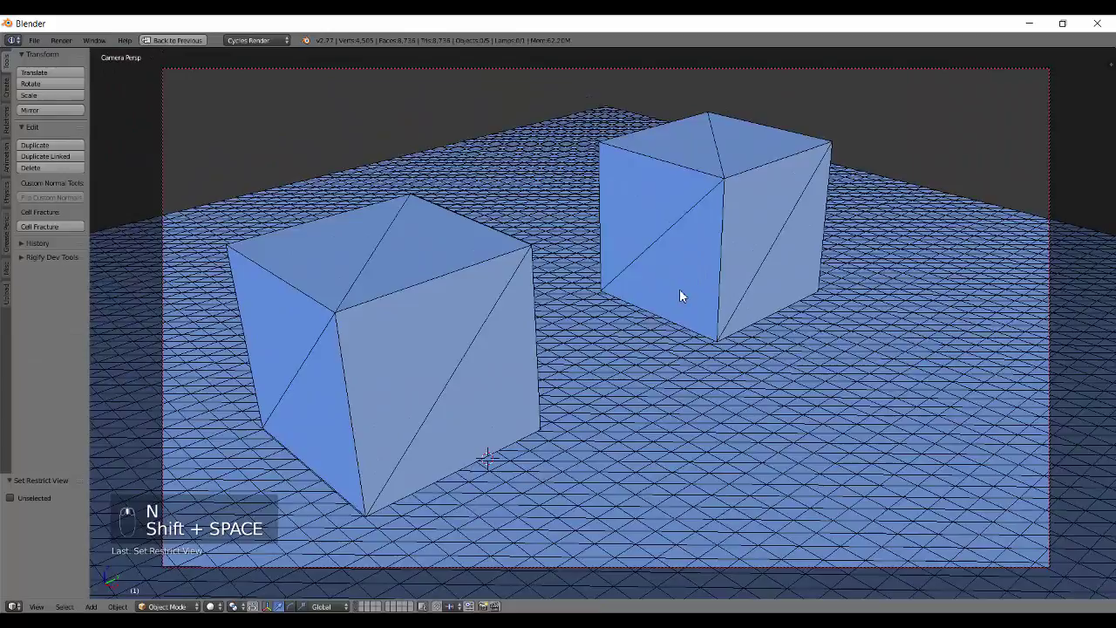
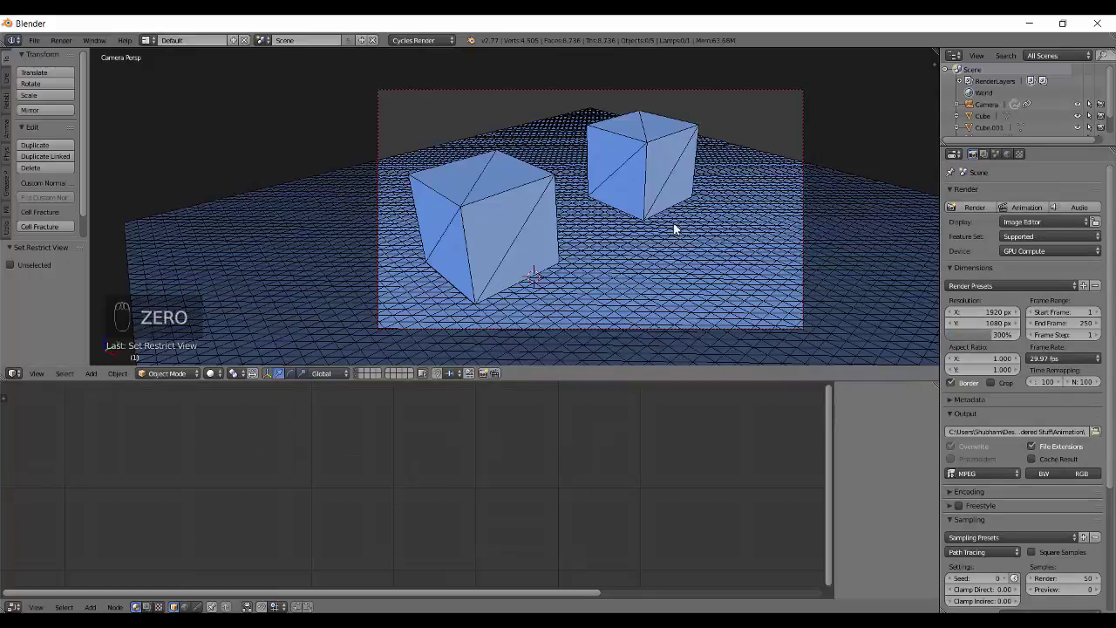
Make an OpenGL render of the camera view, then enable Ambient Occlusion with strength 2.2.
drag(56, 40, 112, 85)
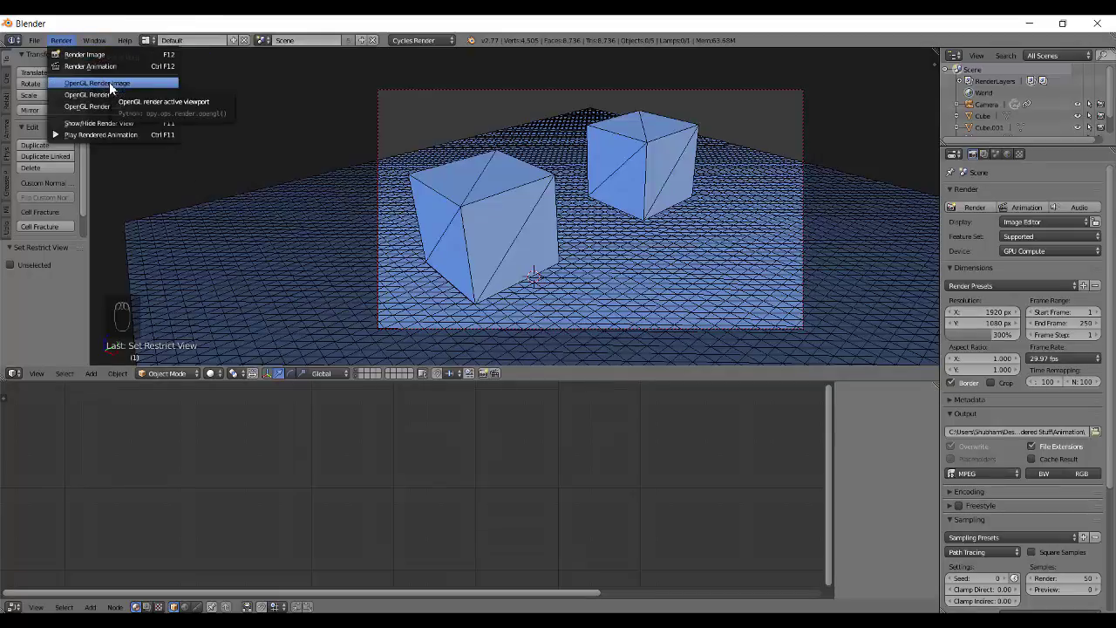
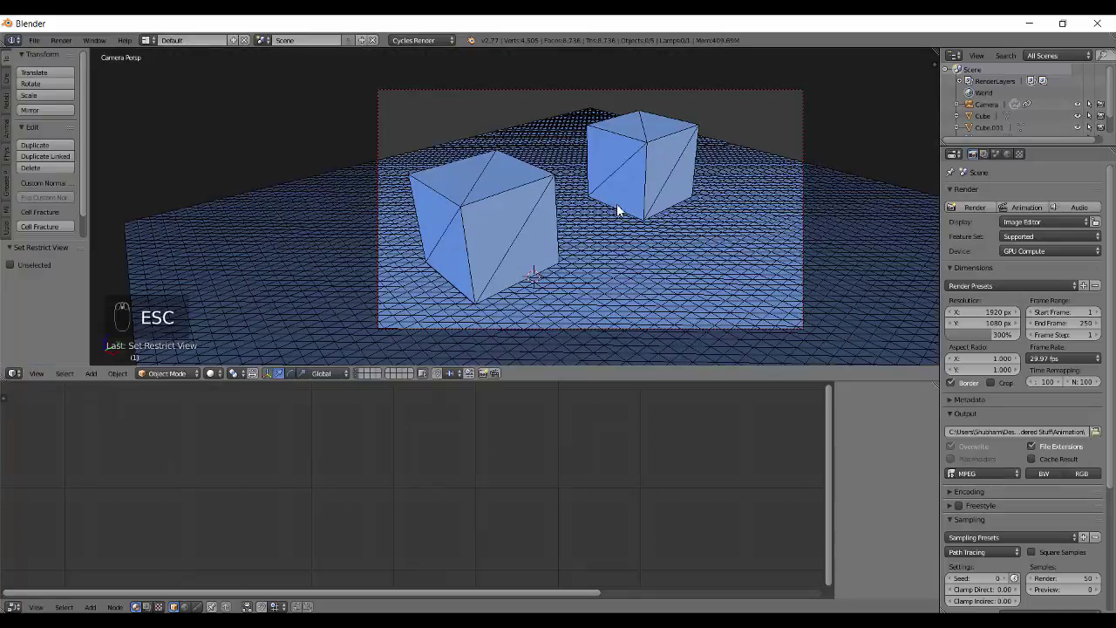
key(n)
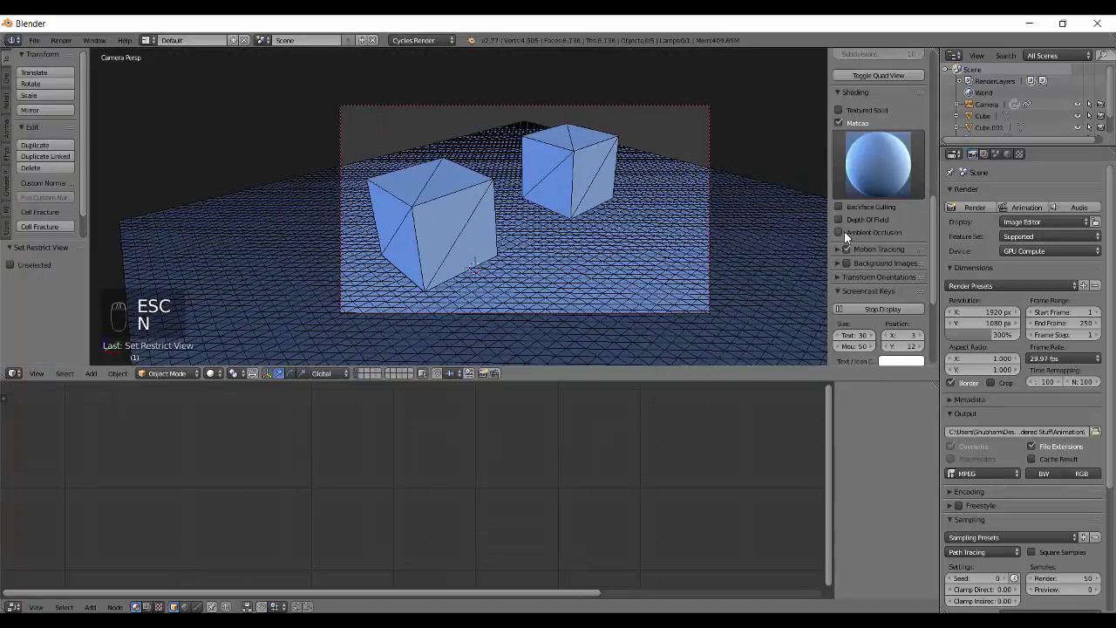
click(848, 238)
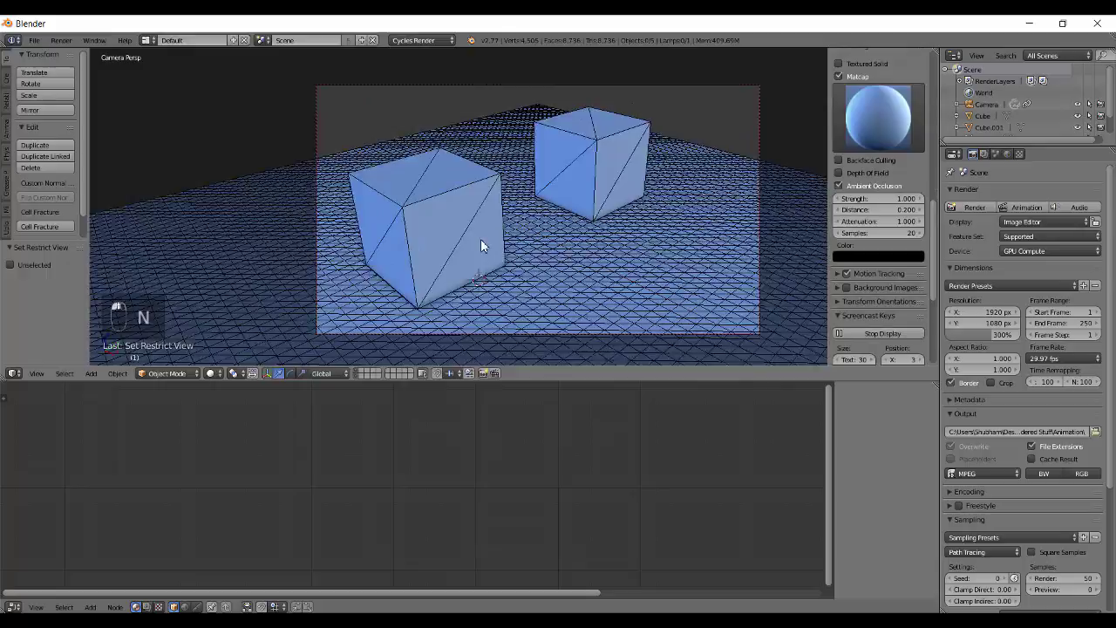